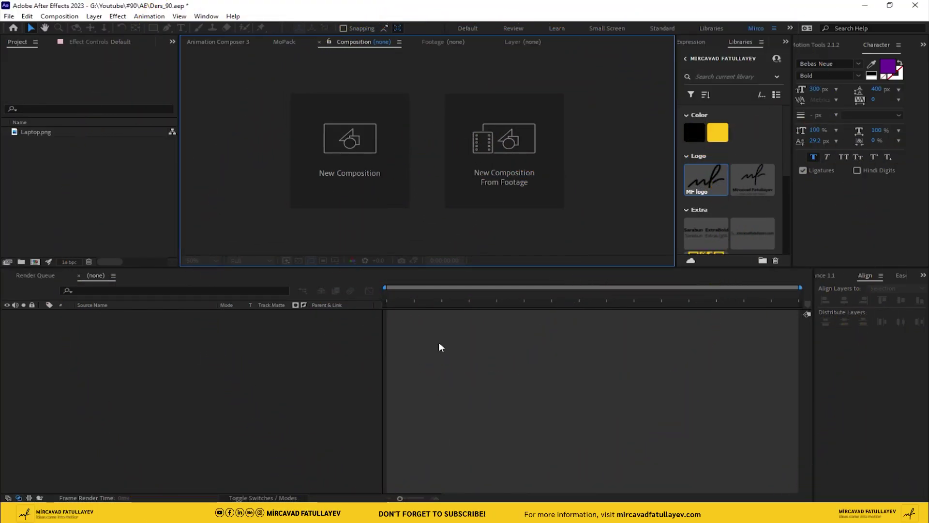
Start a new composition and name it Ders_90
click(366, 199)
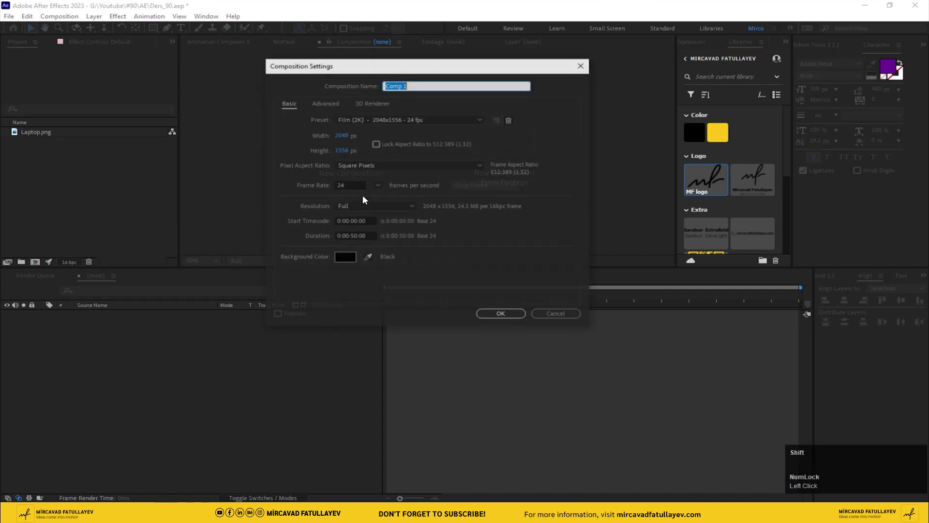
text(d)
text(e)
text(rs)
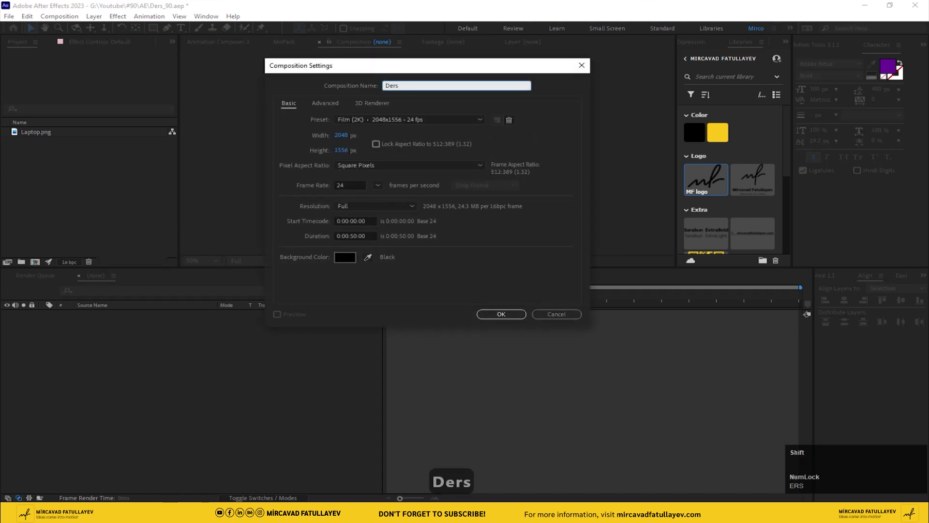
text(_)
key(shift+-)
text(90)
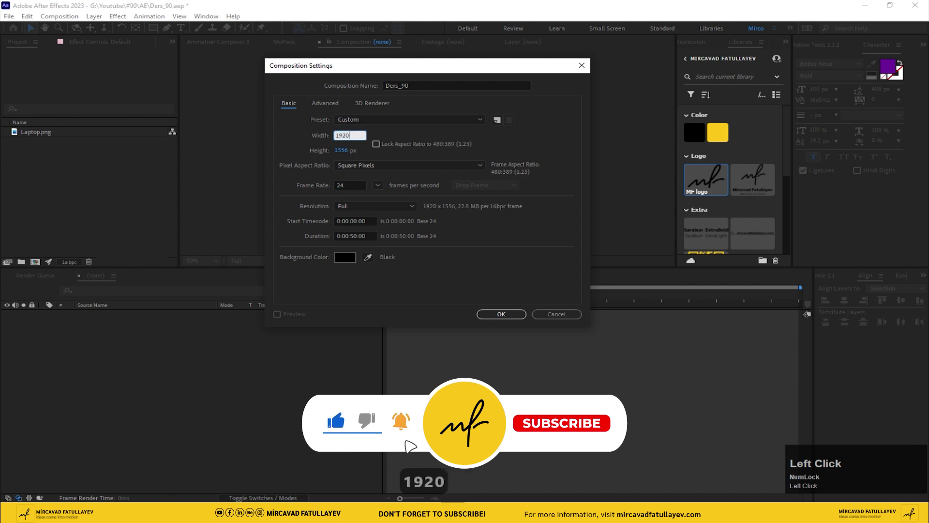
Set it to 1920×1080, 30 fps, 10 seconds long and create it
text(920)
click(348, 155)
text(0)
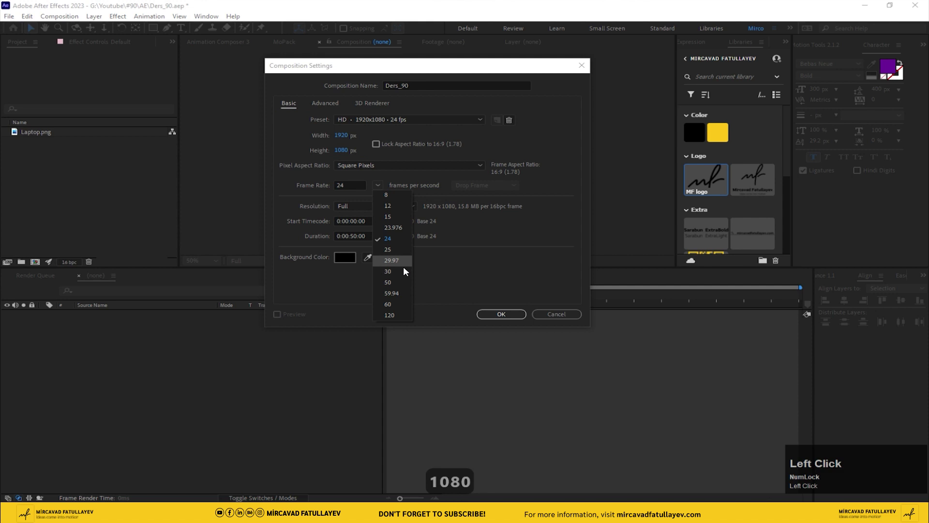
key(BackSpace)
text(0.)
key(Return)
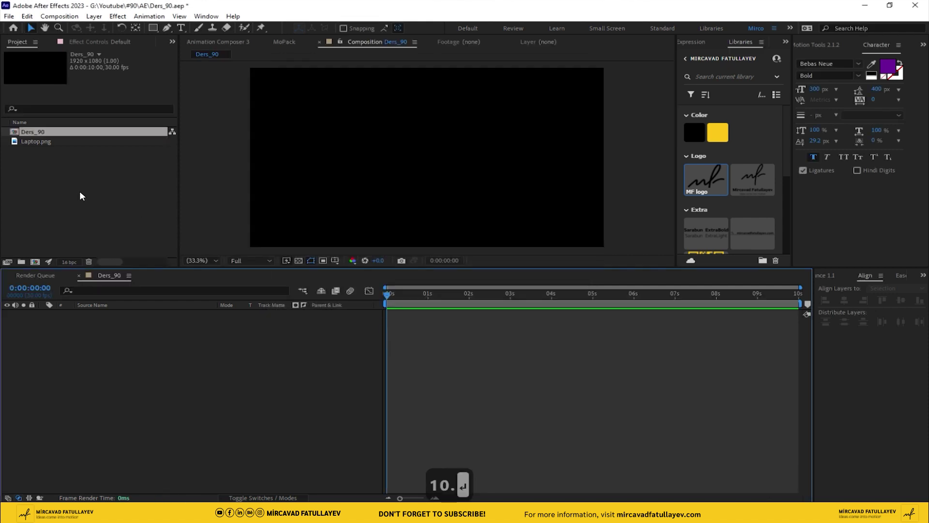
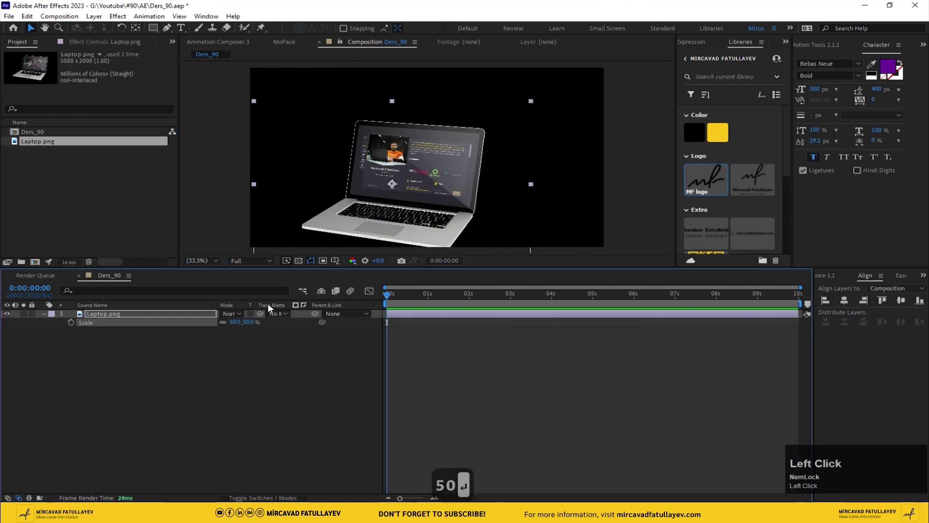
Place Laptop.png in the timeline and centre it in the frame with Align
key(Return)
click(852, 302)
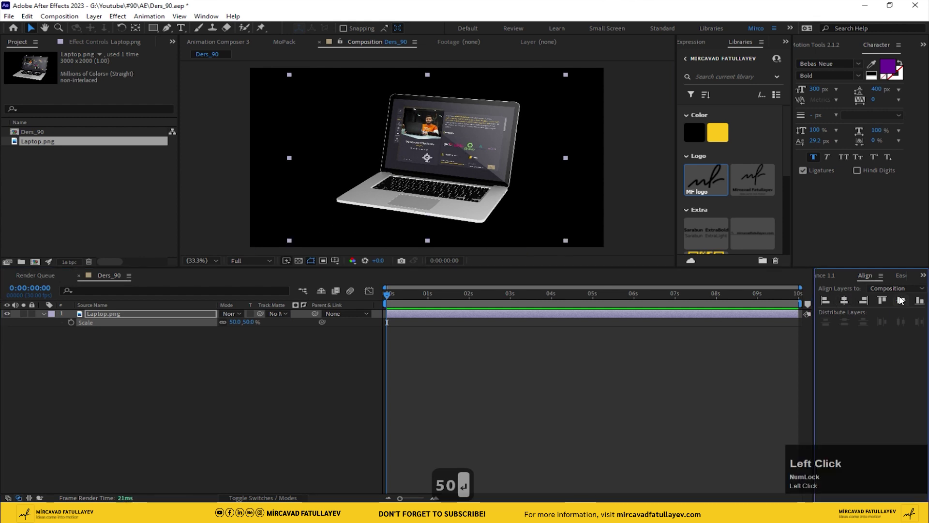
key(BackSpace)
click(186, 384)
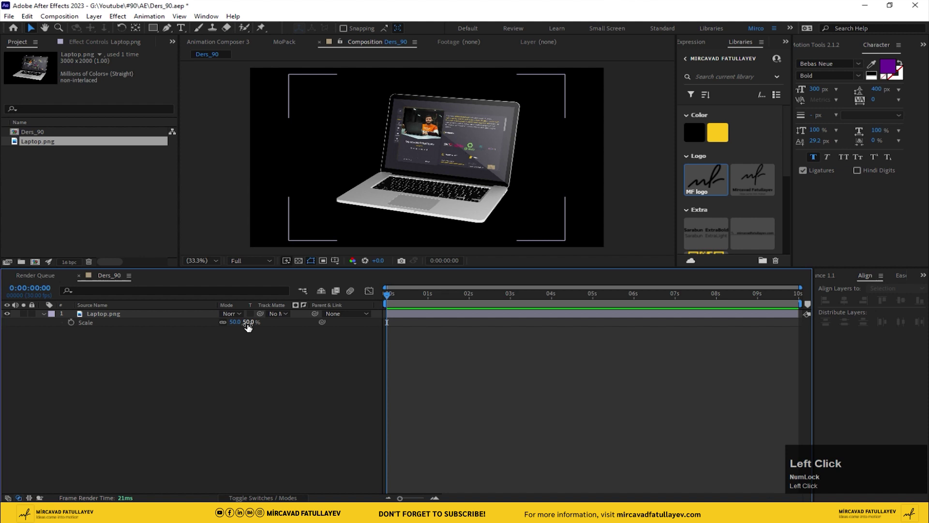
Scale the laptop layer down to 45%
click(247, 325)
text(45)
key(Return)
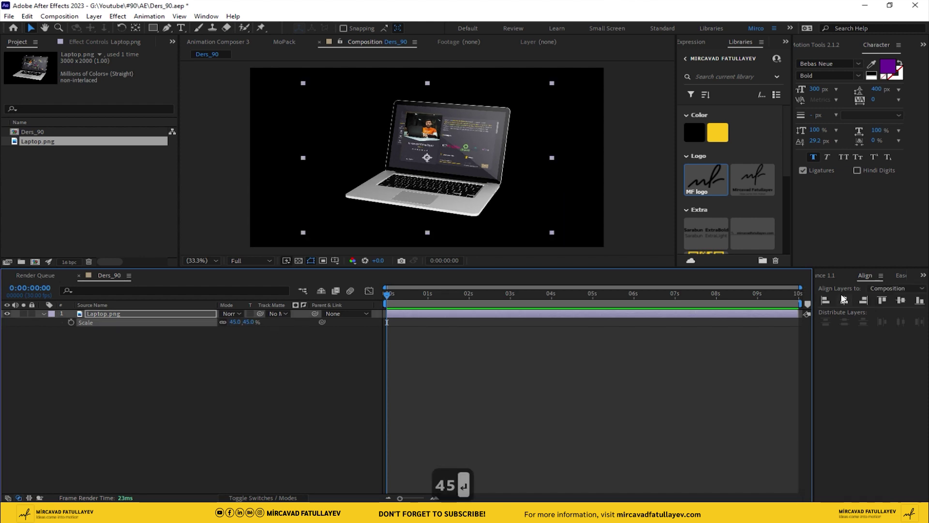
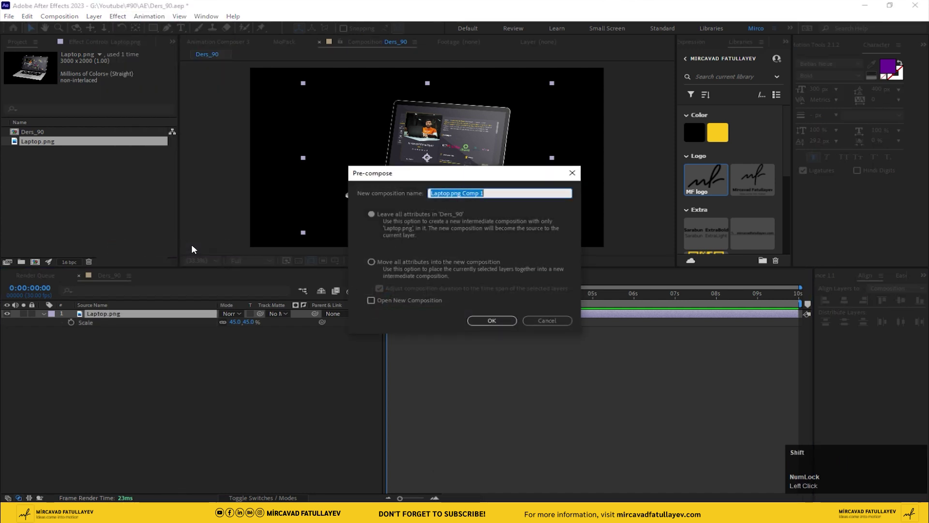
Pre-compose the laptop layer into a composition named Photo_Logo
text(p)
text(hoto_)
text(o)
text(g)
text(o)
key(Return)
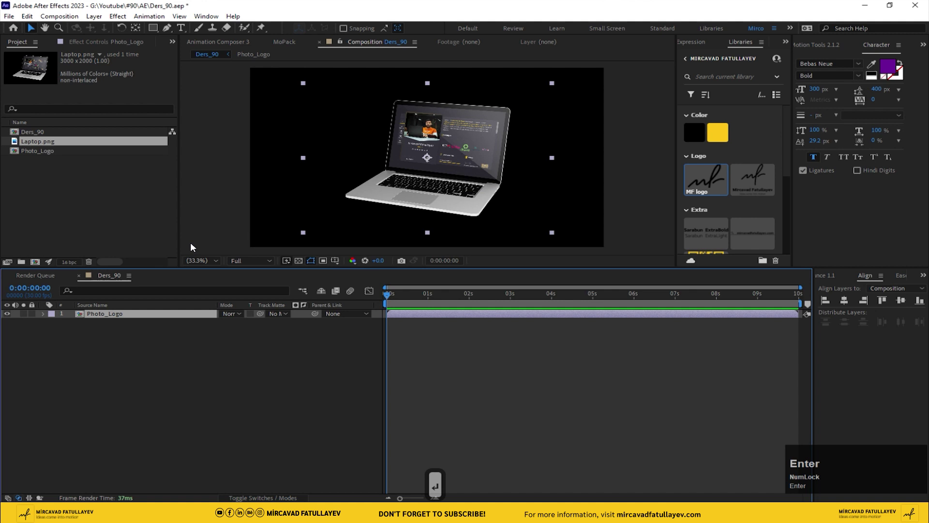
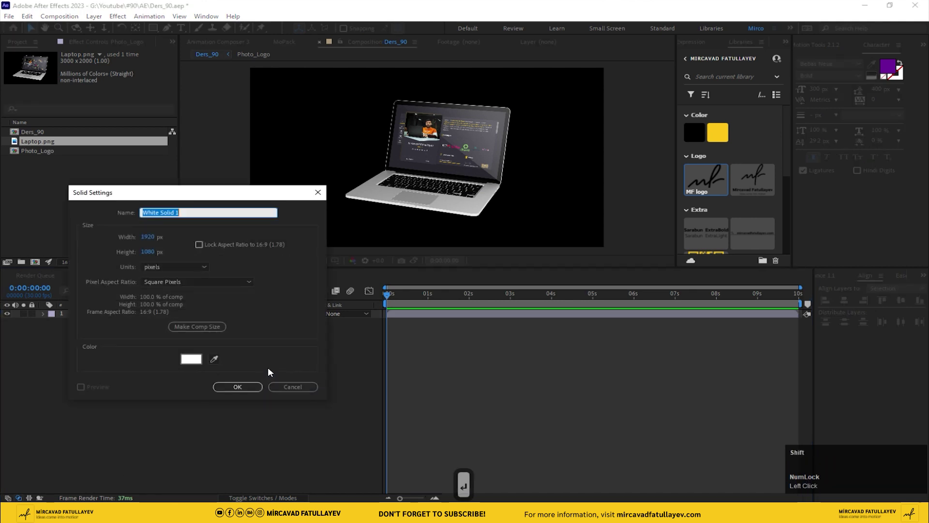
Create a full-frame white solid named Effect above Photo_Logo
key(f)
key(BackSpace)
text(ef)
text(ec ect)
key(Return)
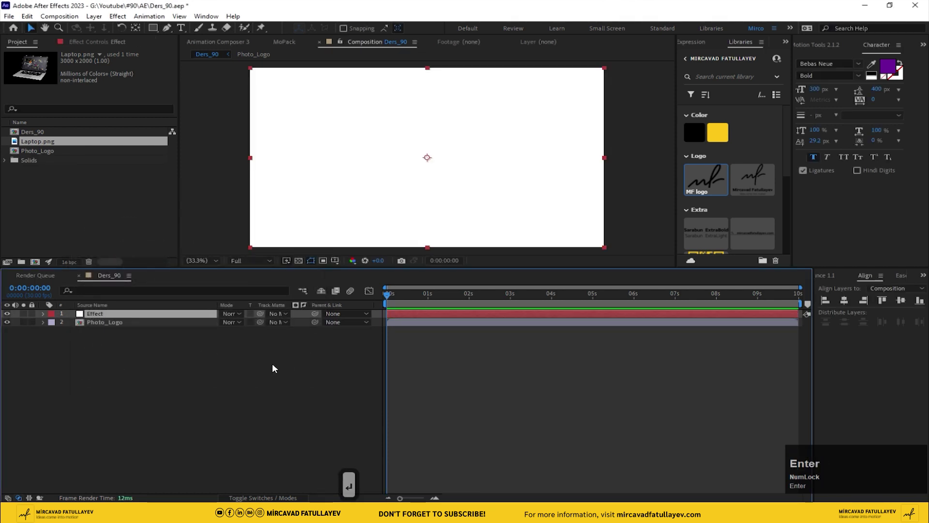
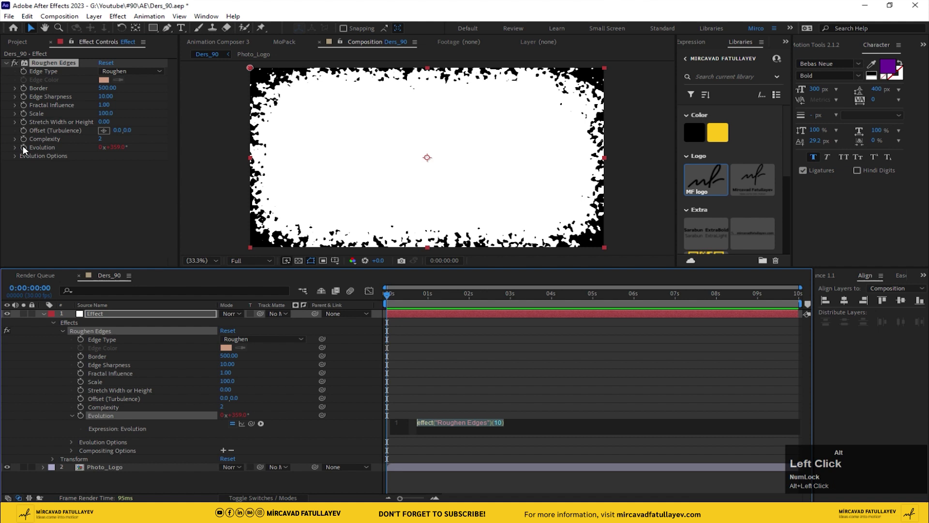
Drive Roughen Edges' Evolution with the expression time*80 and play back the ragged edges
text(tme)
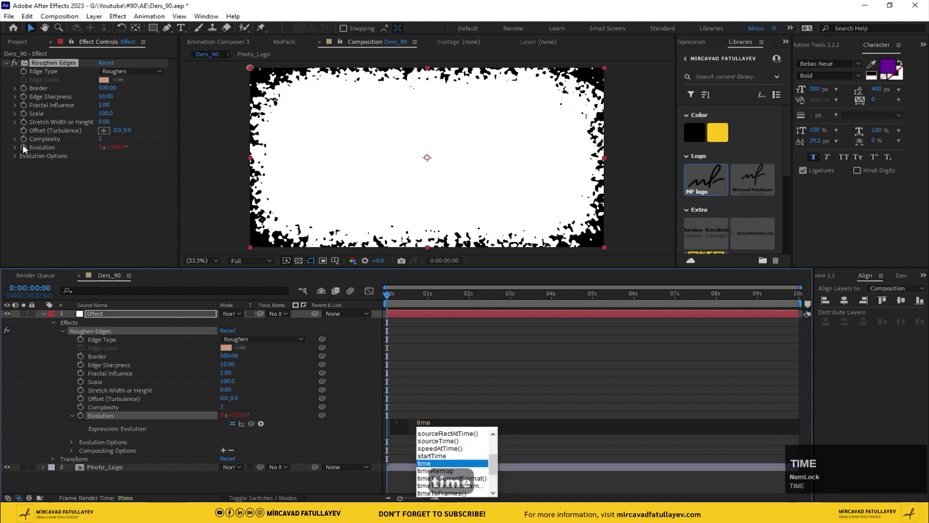
text(* 80)
key(Return)
key(space)
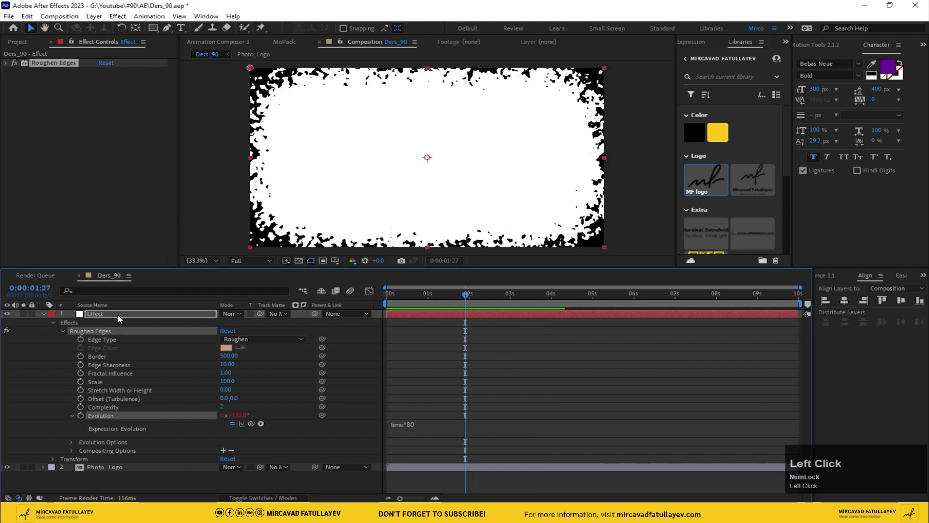
key(ctrl+space)
Add Mosaic to the Effect solid with 80 horizontal and 80 vertical blocks
text(mos)
key(Return)
key(Return)
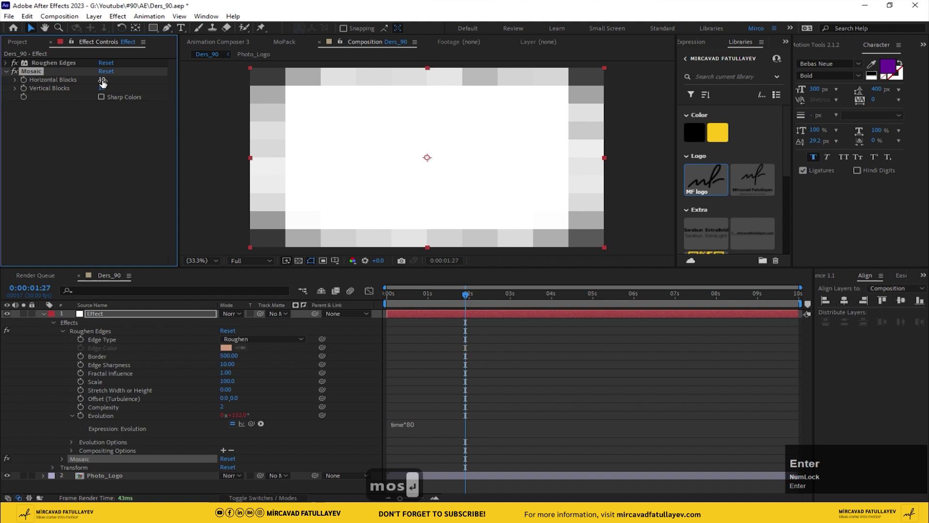
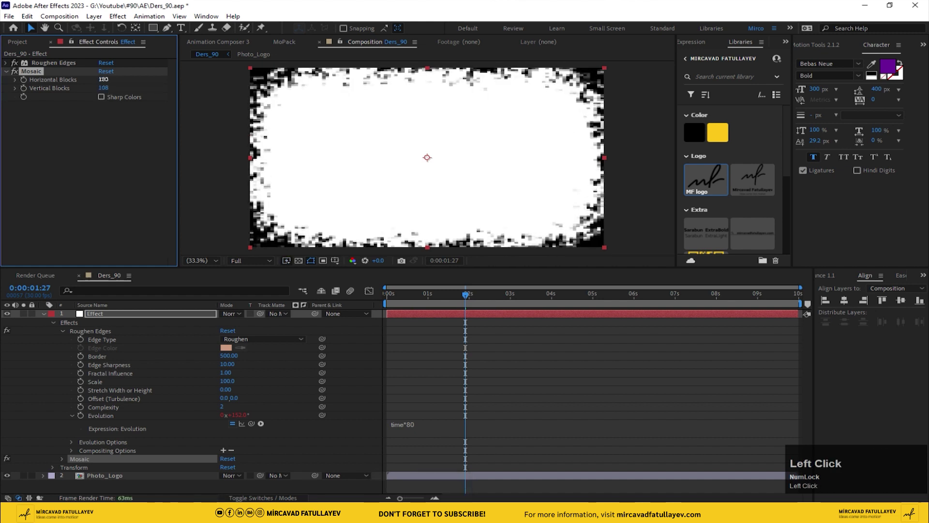
text(80)
key(Return)
click(107, 93)
key(BackSpace)
text(0)
key(Return)
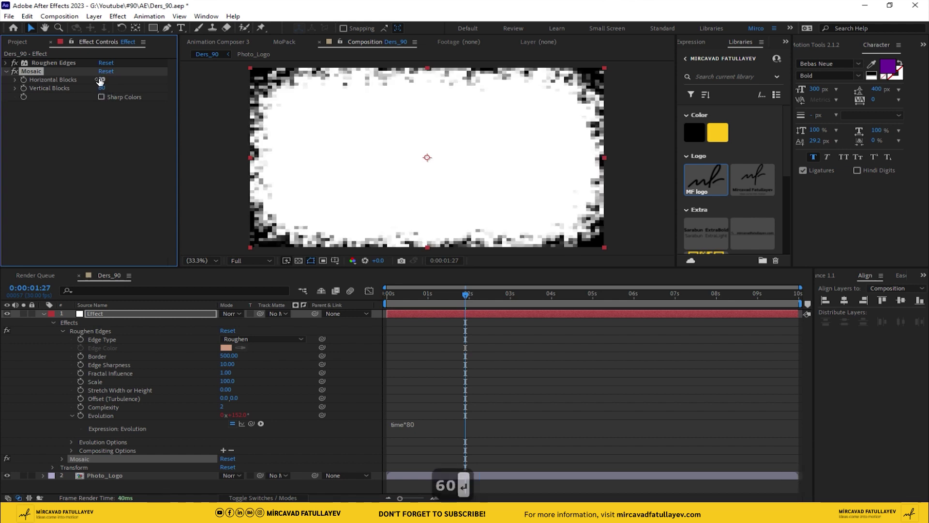
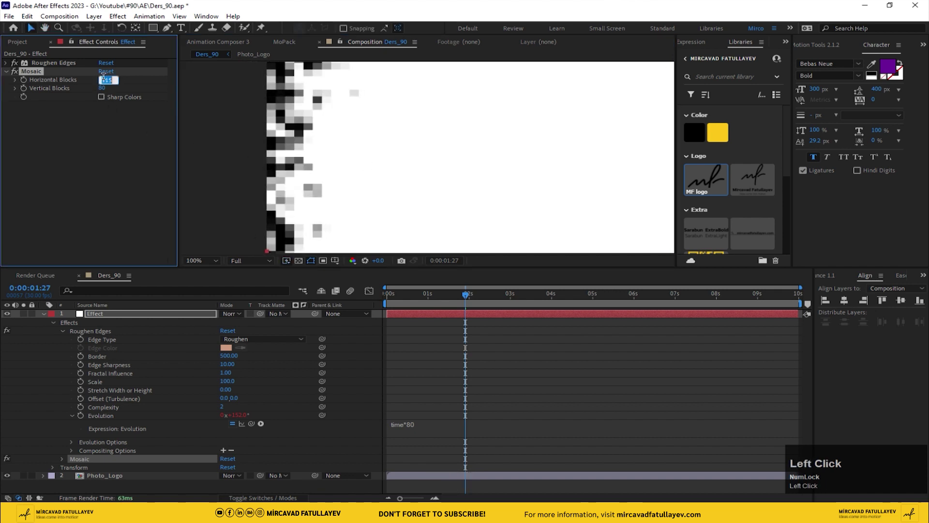
Raise Horizontal Blocks to 180 and scrub to about three seconds to check the pixelation
text(10)
key(Return)
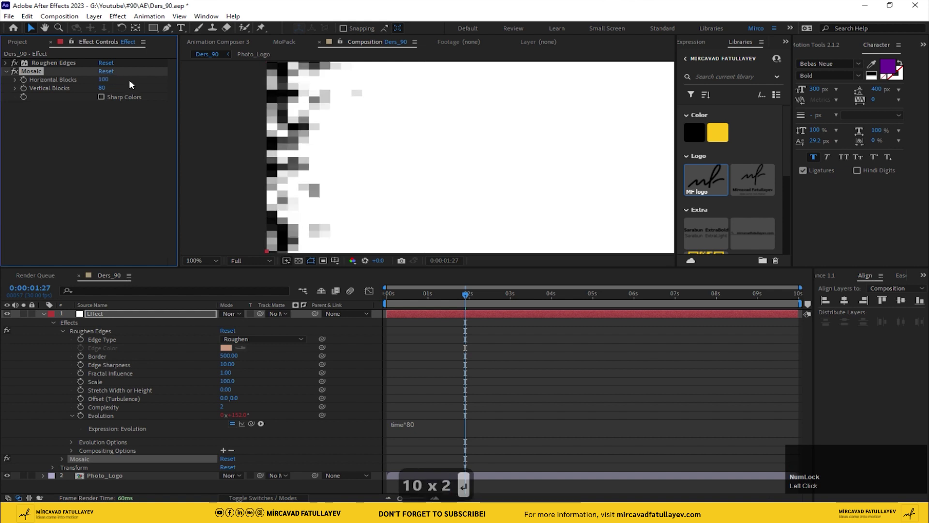
scroll(down, 3)
middle_click(429, 159)
scroll(up, 3)
drag(205, 263, 5, 73)
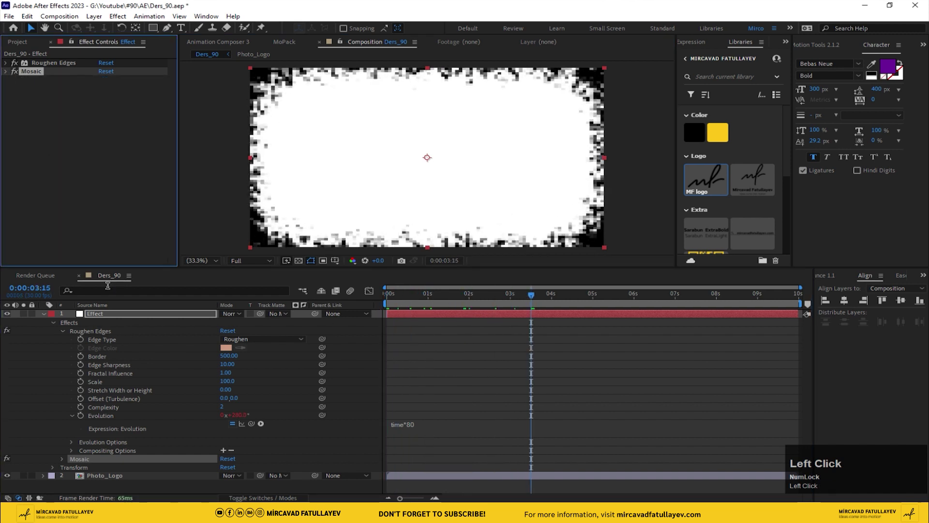
Add a Linear Wipe to the solid and scrub through its animation
key(ctrl+space)
text(lin)
key(Down)
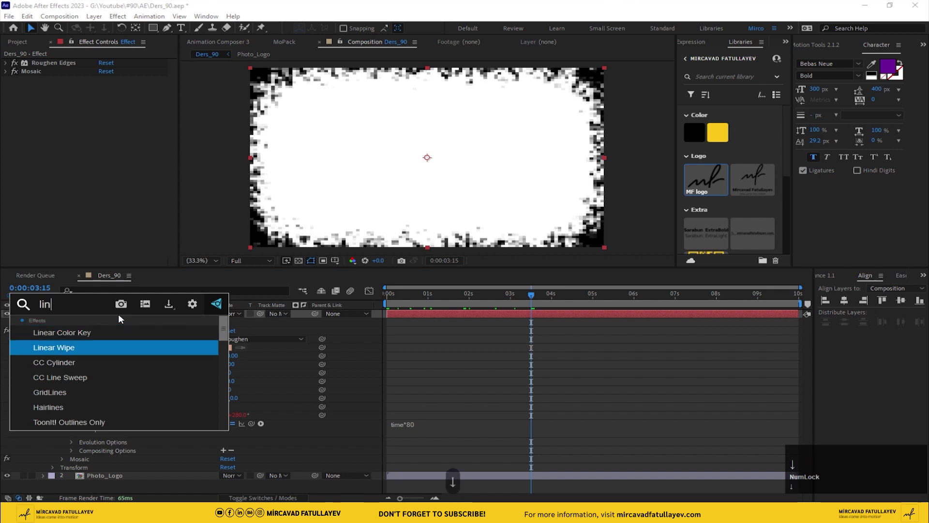
key(Return)
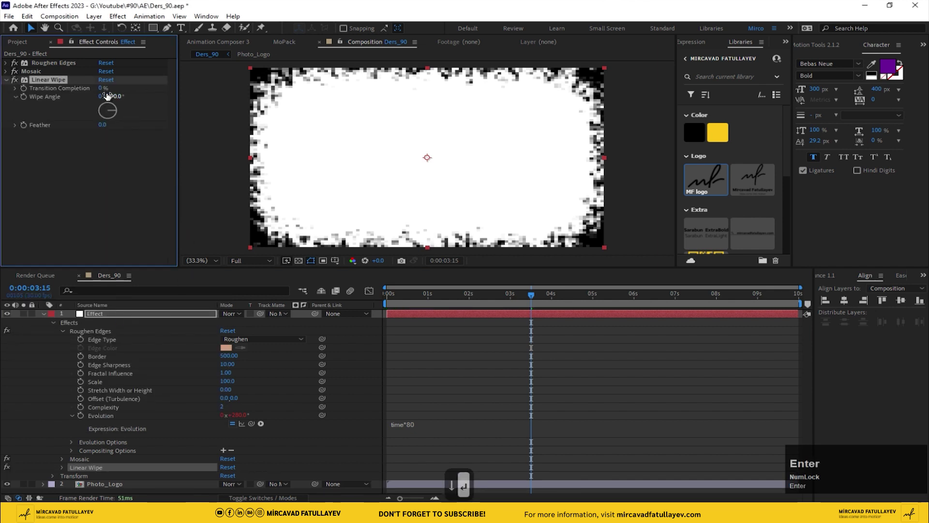
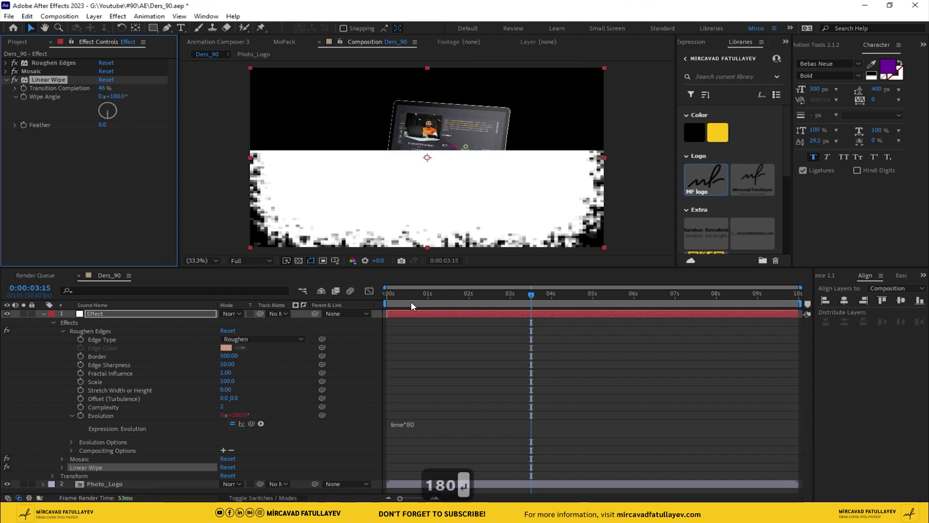
drag(416, 299, 237, 332)
key(space)
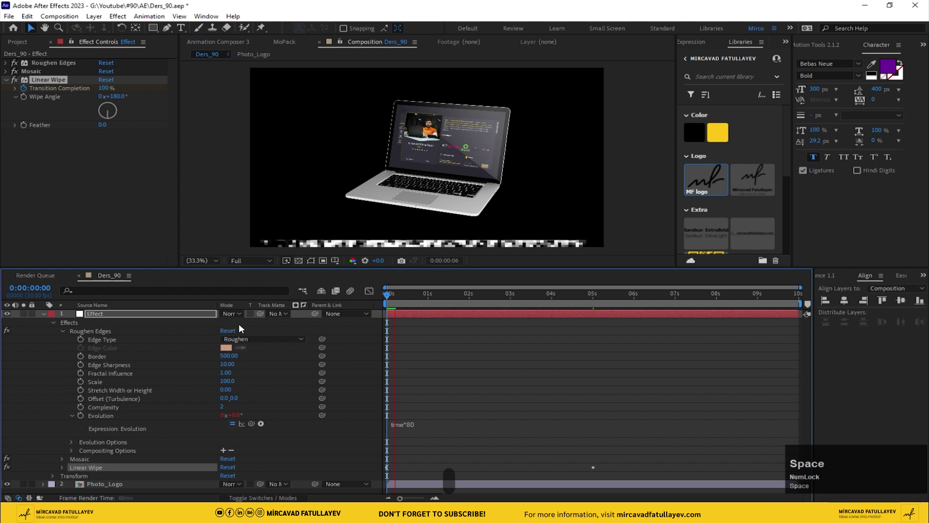
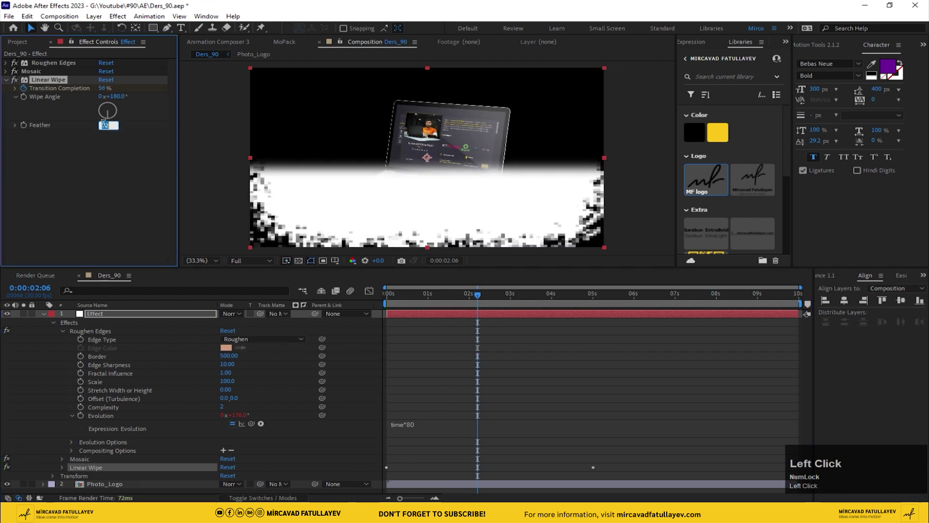
Feather the wipe by 50, preview it, and move Linear Wipe to the top of the effect stack
text(50)
key(Return)
click(483, 305)
key(space)
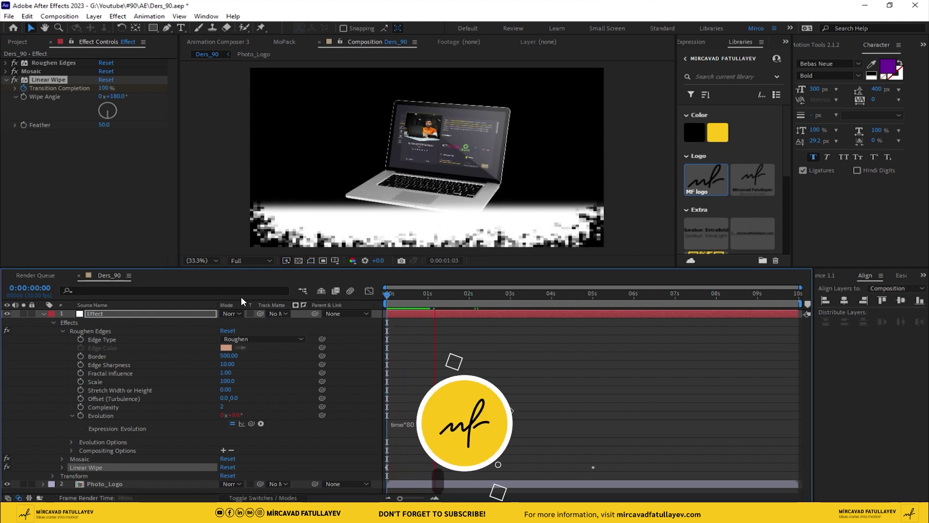
key(space)
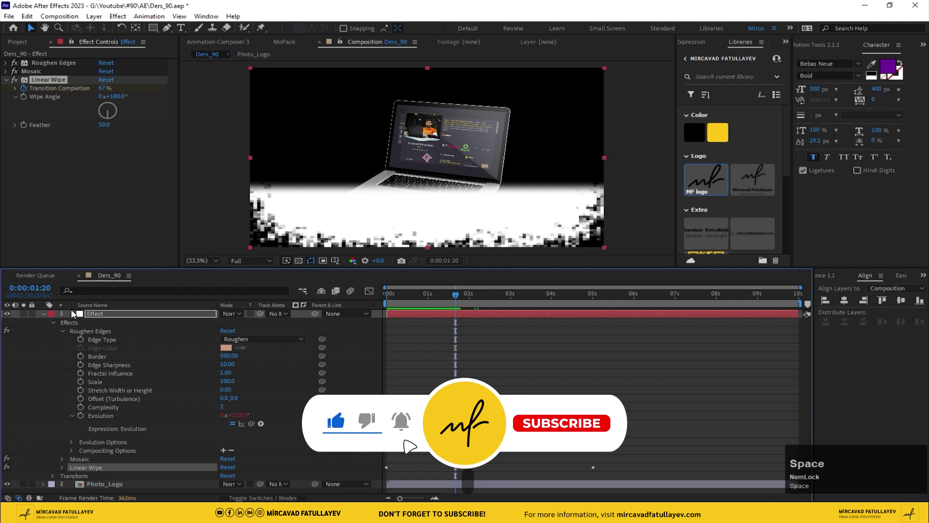
drag(47, 314, 245, 313)
Pick-whip Photo_Logo's track matte to the Effect layer and preview the laptop reveal
key(space)
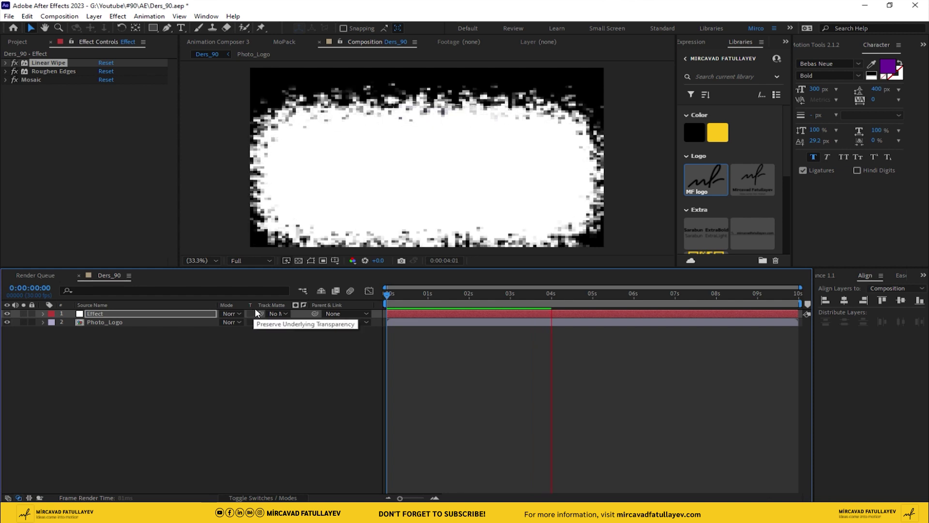
drag(474, 294, 192, 322)
key(space)
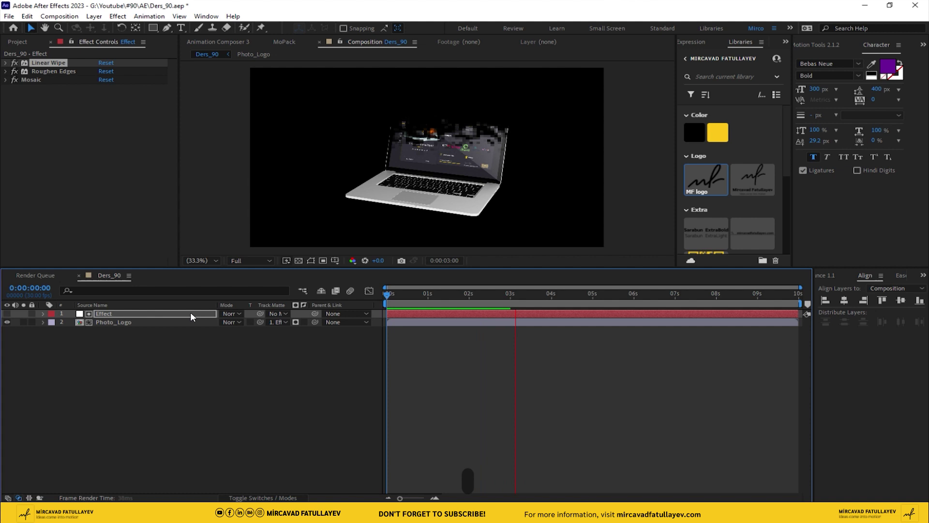
click(441, 302)
key(space)
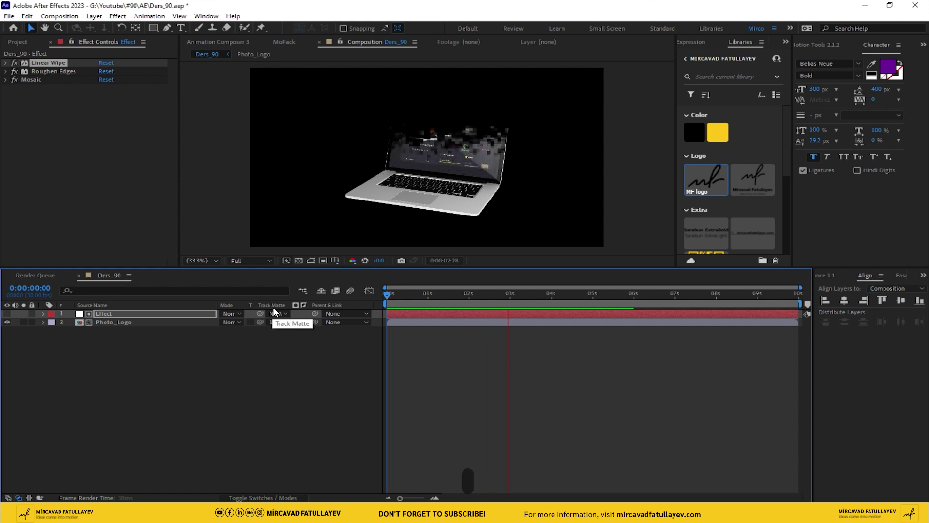
Pre-compose the Effect and Photo_Logo layers into a composition named Effect_original
key(space)
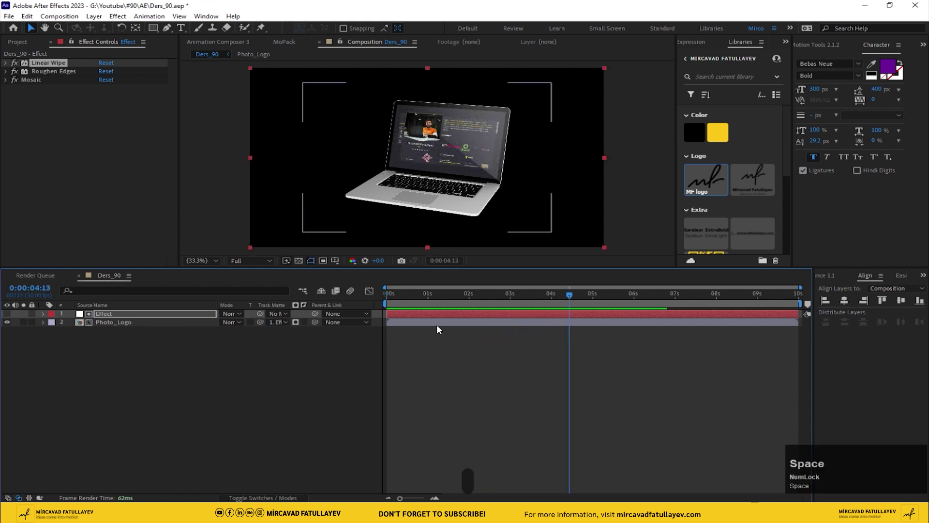
drag(480, 308, 126, 325)
click(121, 313)
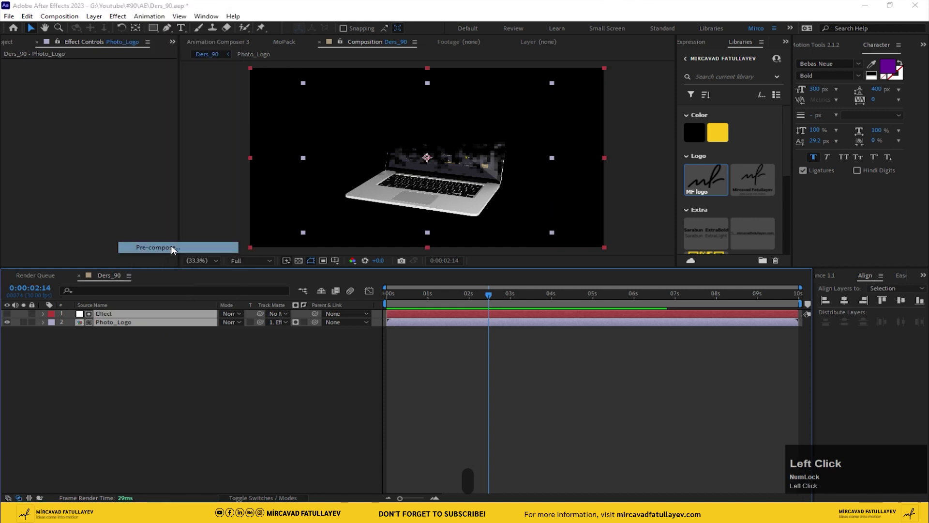
key(e)
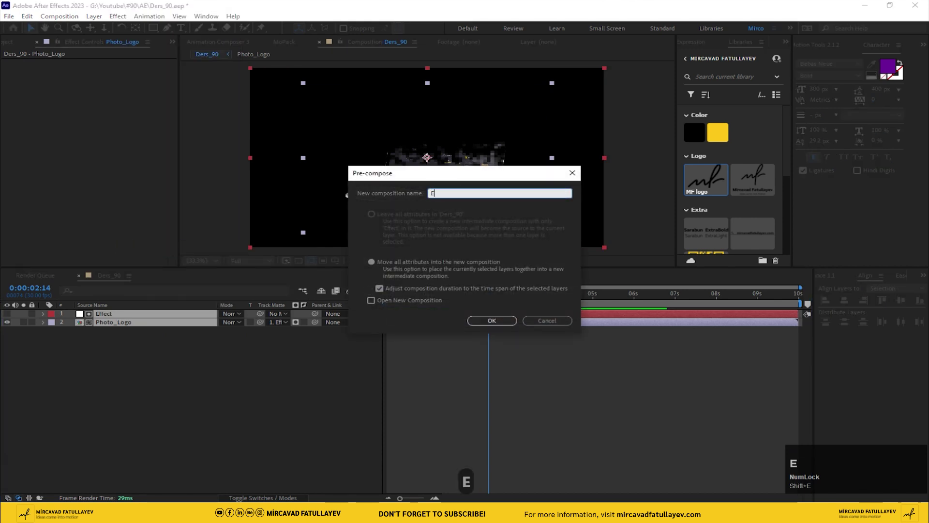
text(ef ect)
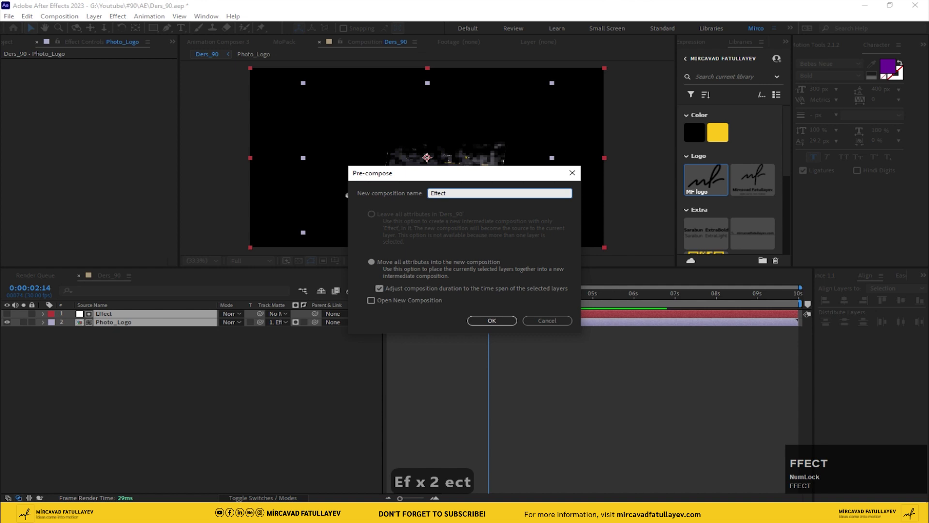
key(shift+0)
key(BackSpace)
text(_)
key(shift+-)
key(o)
text(riginal)
key(Return)
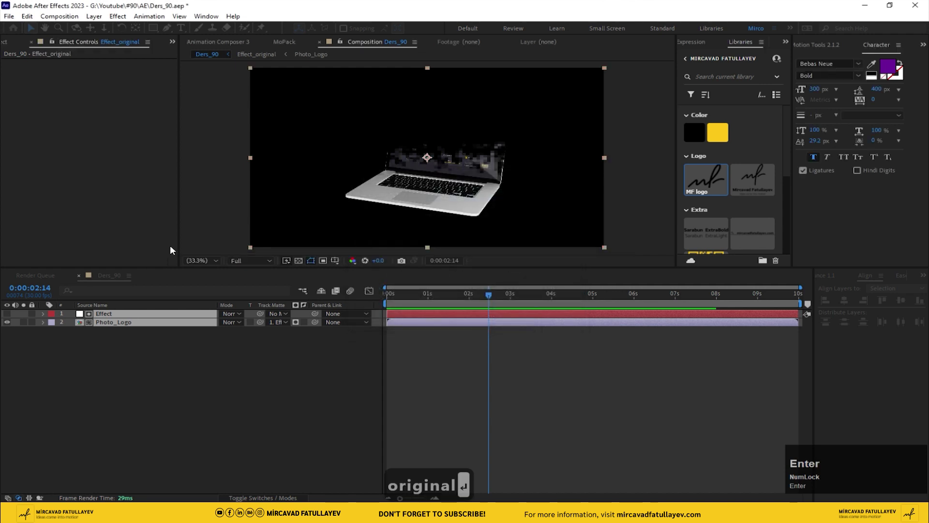
Duplicate the Effect_original layer twice
click(111, 319)
key(ctrl+d)
key(Return)
Rename the copies Effect_Copy 1 and Effect_Copy 2 and set the top copy's mode to Silhouette
key(Right)
key(shift+Left)
key(shift+Left)
key(shift+Left)
key(shift+Left)
key(shift+Left)
key(shift+Left)
key(shift+Left)
key(shift+Left)
text(copy)
key(space)
text(1)
key(Return)
key(ctrl+d)
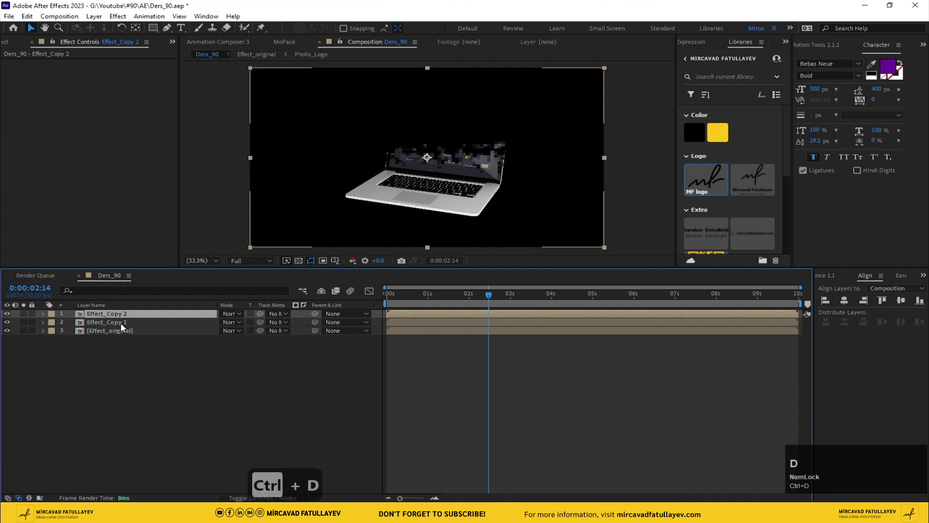
click(234, 317)
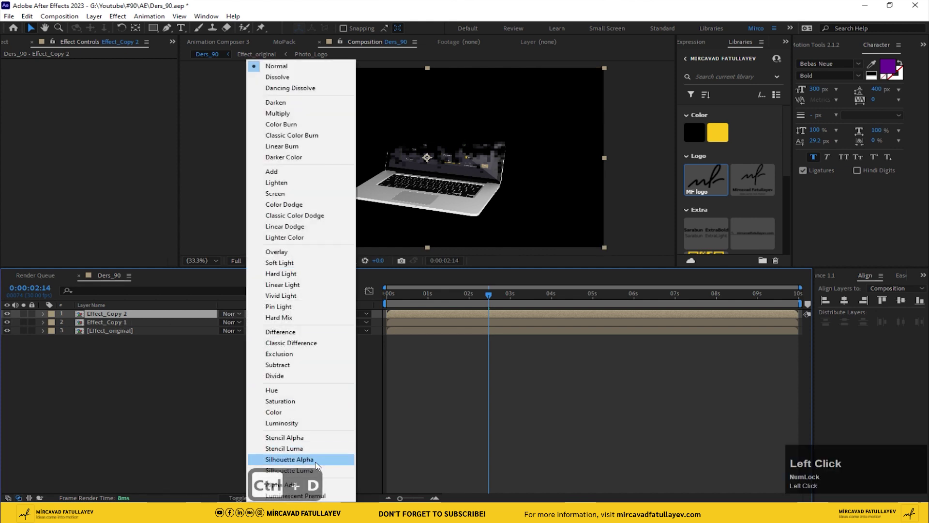
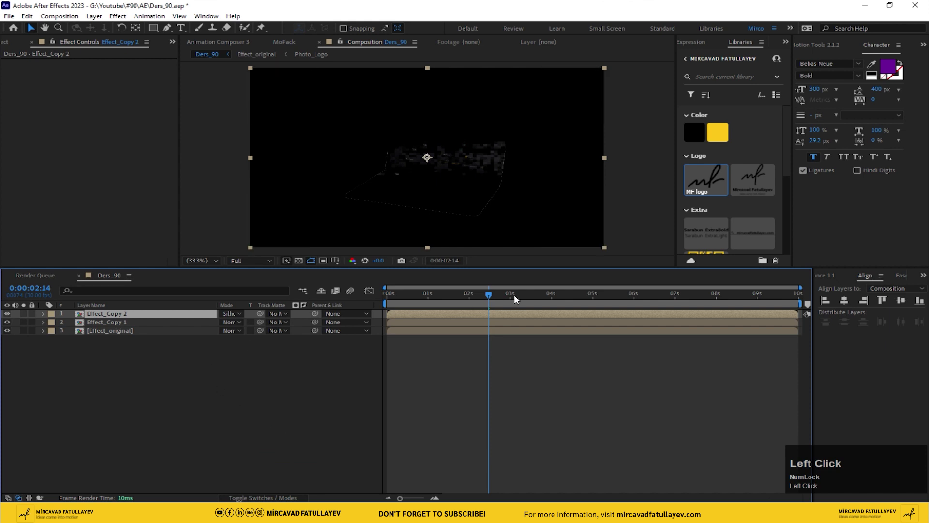
Preview the composition and scrub the playhead, nudging one frame forward
key(space)
drag(443, 303, 480, 219)
scroll(up, 3)
drag(485, 220, 118, 321)
click(118, 321)
key(Page_Down)
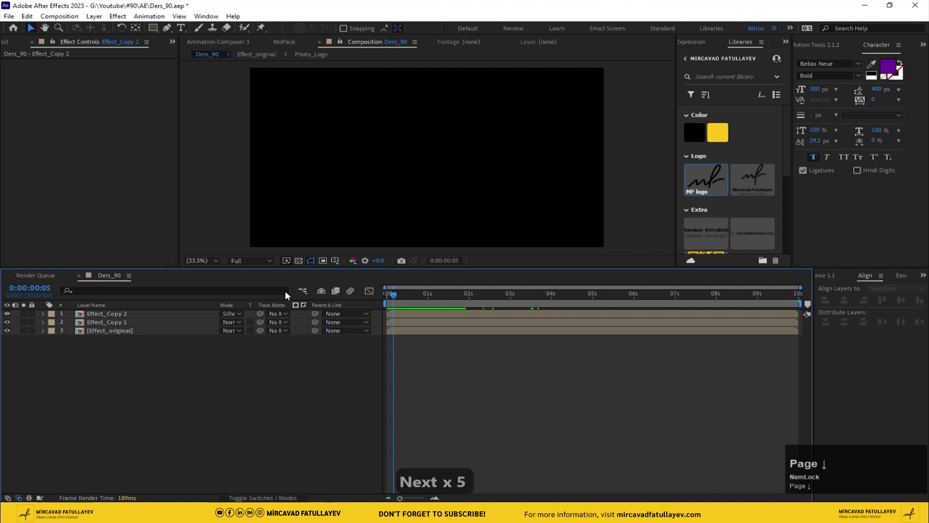
Zoom the timeline in and out while scrubbing between earlier and later points
key(=)
text(=)
drag(389, 316, 406, 309)
text(-)
key(-)
text(-)
key(-)
text(-)
drag(412, 302, 507, 317)
Add a Minimax effect to Effect_Copy 2 via FX Console and set its Channel to Alpha
key(ctrl+space)
text(min)
key(Return)
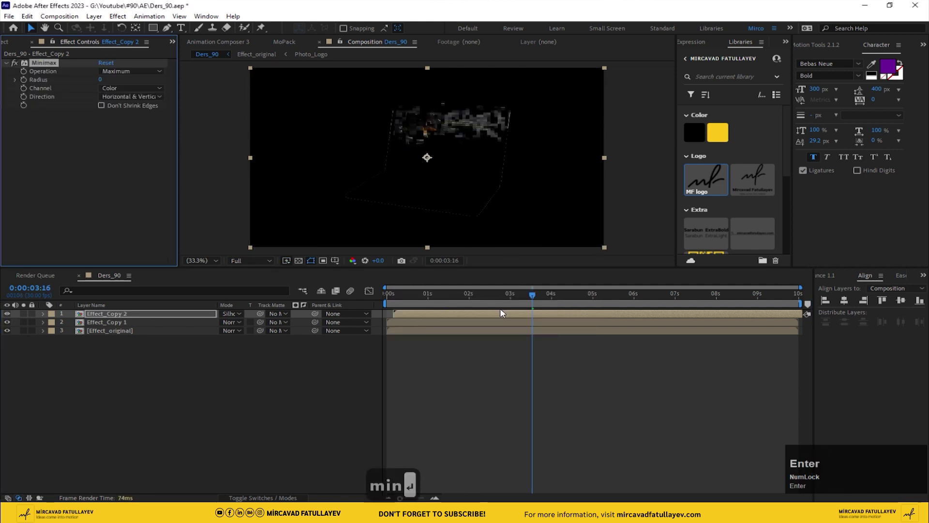
click(119, 92)
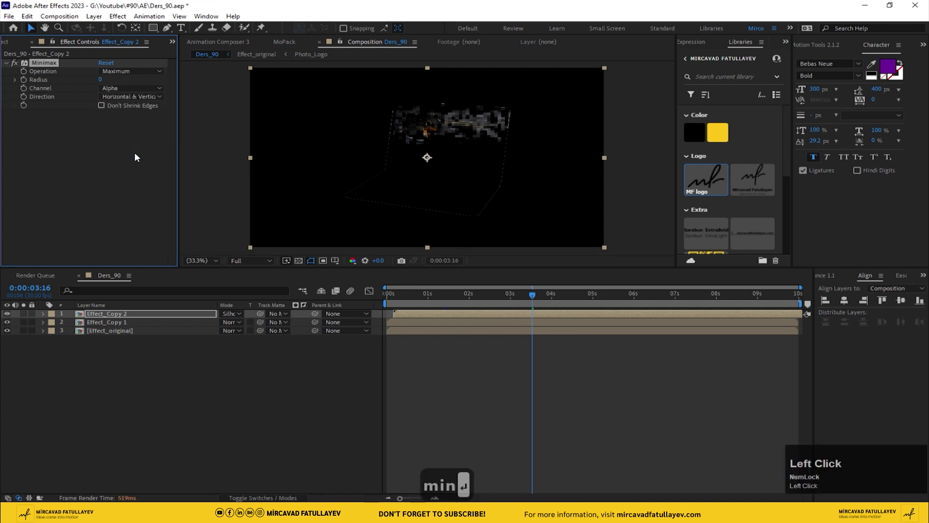
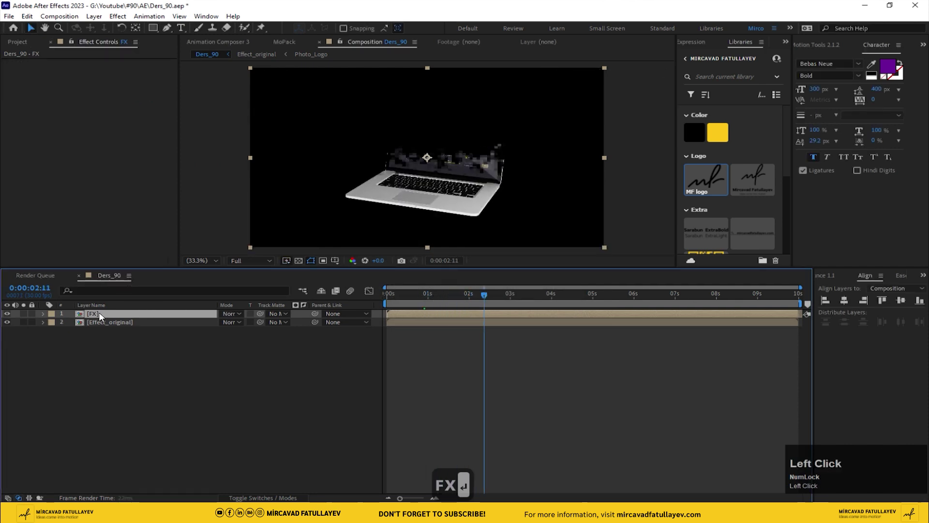
Apply CC Glass to the FX layer through the FX Console search
key(ctrl+space)
key(c)
text(cc)
key(space)
key(g)
key(Return)
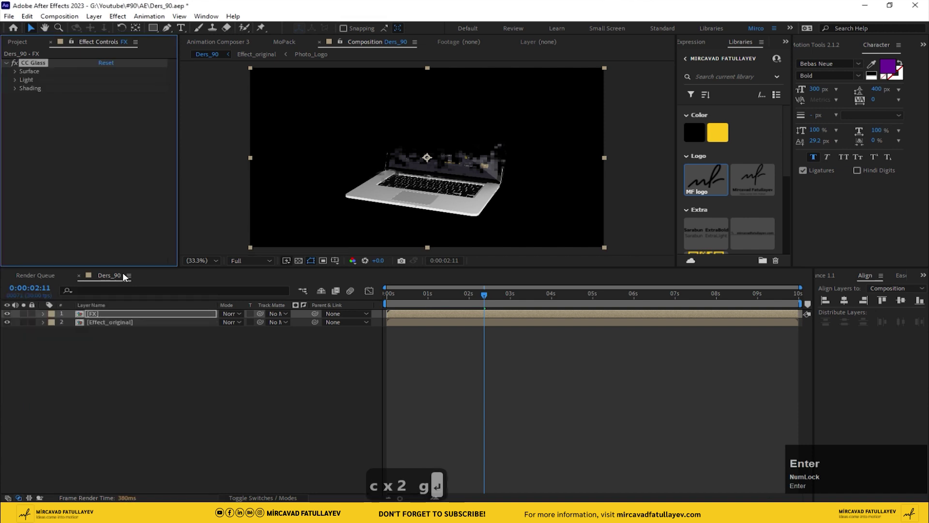
In CC Glass Surface settings, set Height to -50 (via -25 first)
click(18, 72)
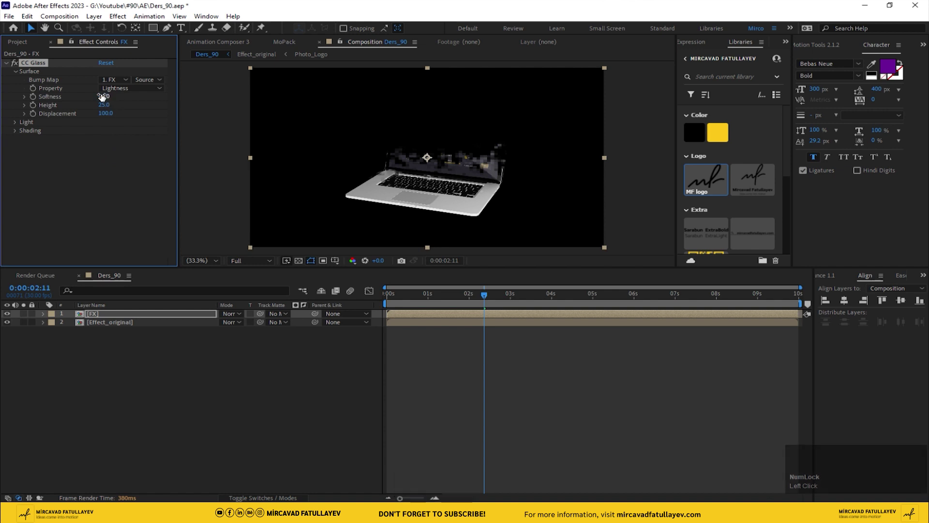
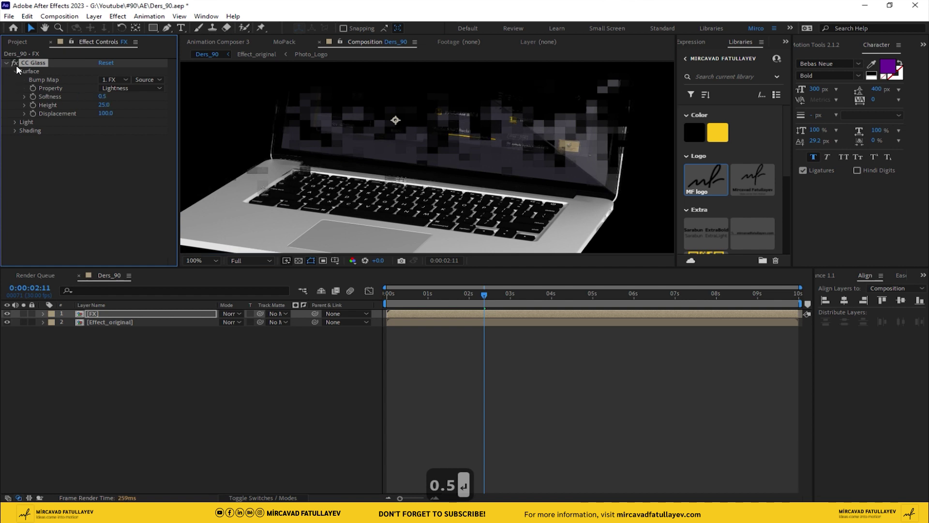
click(19, 69)
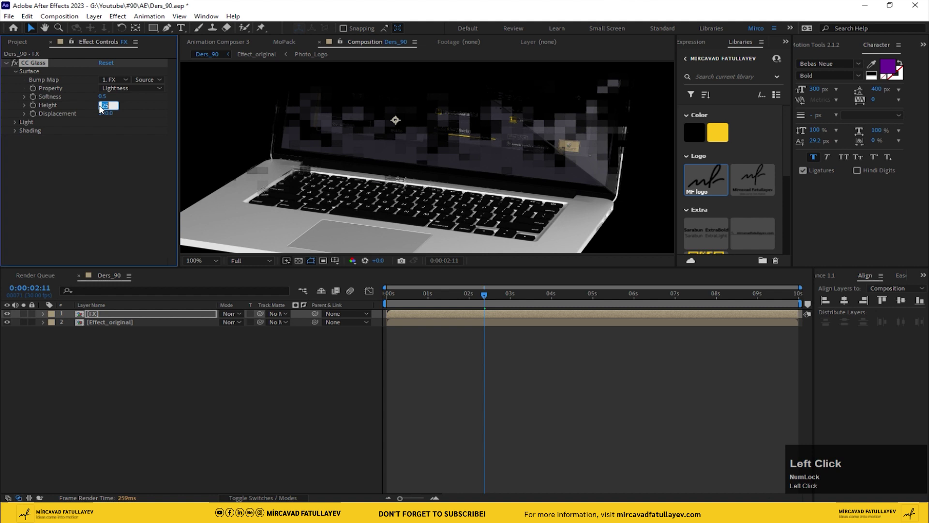
key(Left)
key(Left)
text(-)
key(Return)
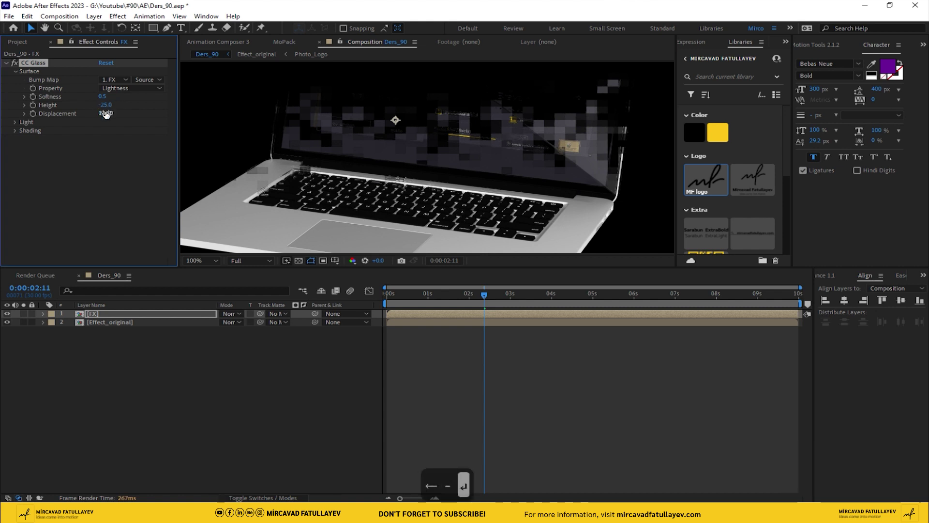
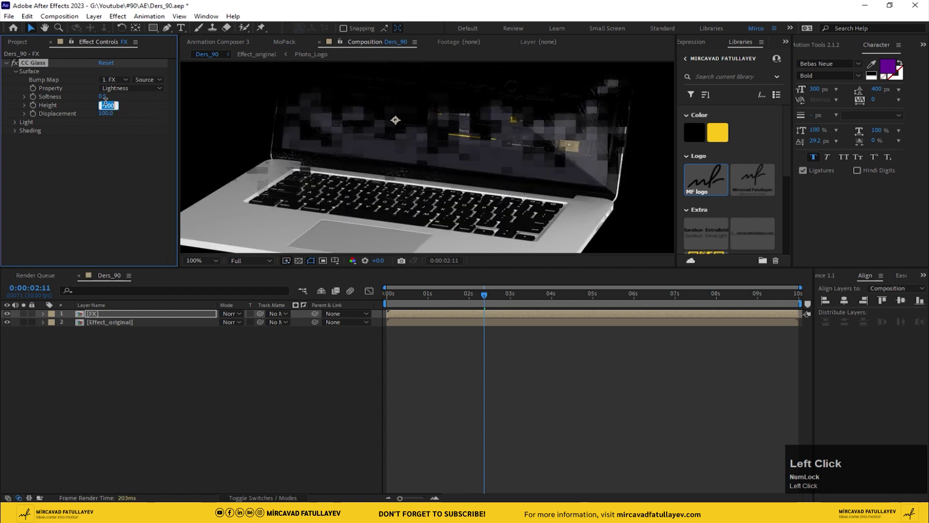
text(-50)
key(Return)
key(Return)
Set CC Glass Displacement to 200
drag(109, 117, 110, 116)
text(20)
key(Return)
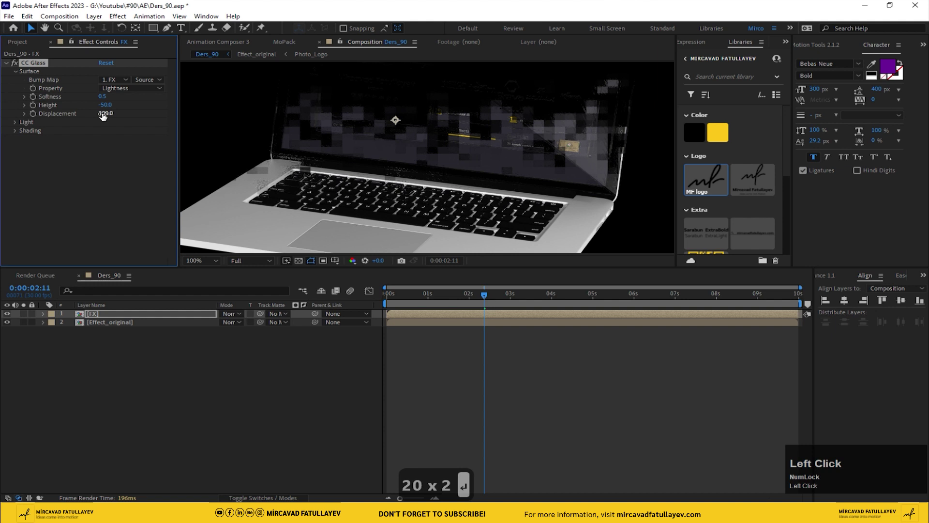
text(20 x 2 ↵)
Search FX Console for 'dis', undo the wrong effect, and reopen the search
drag(16, 68, 171, 329)
key(ctrl+space)
text(dis)
key(Return)
key(ctrl+z)
key(ctrl+space)
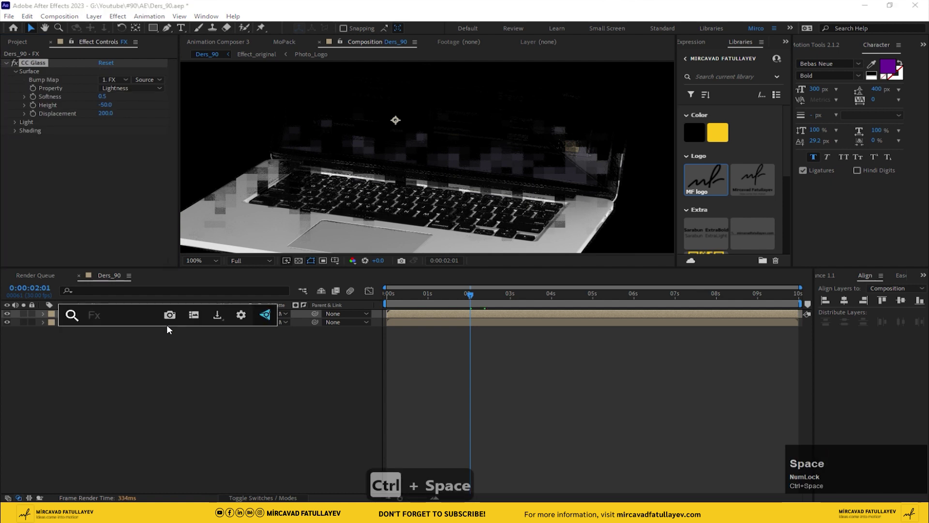
Apply Displacement Map to the FX layer from the search results
text(is)
key(Down)
key(Return)
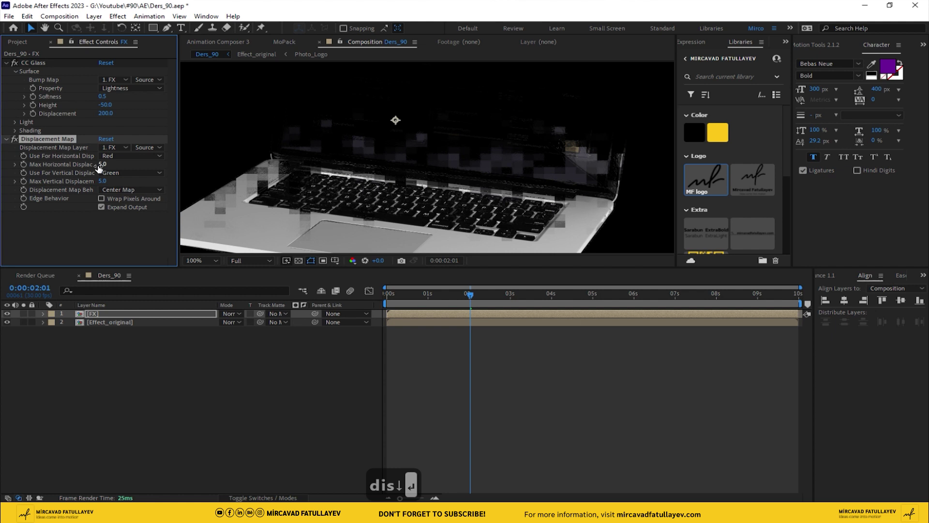
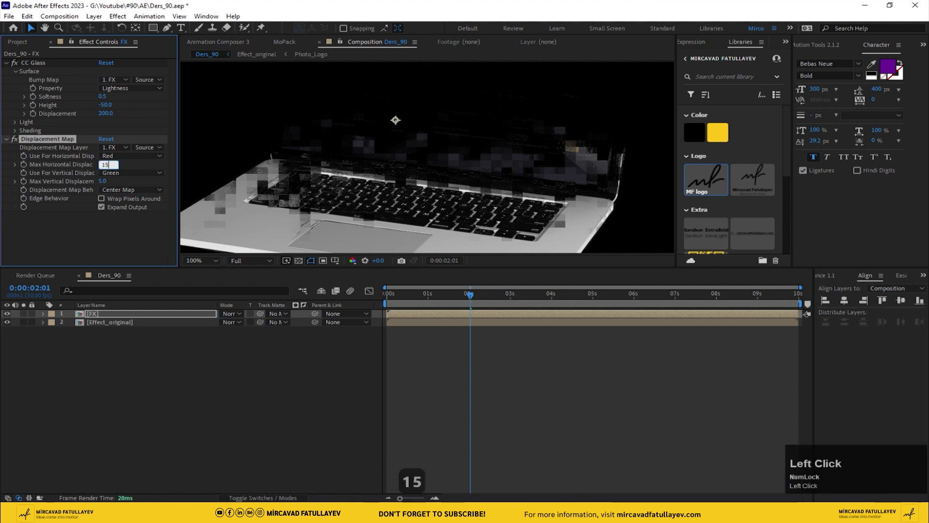
Set Max Horizontal Displacement to 150 and duplicate the effect
text(50)
click(20, 144)
key(Return)
key(ctrl+d)
Set the copy's horizontal displacement to -200, collapse the effects and select FX
scroll(up, 3)
click(9, 67)
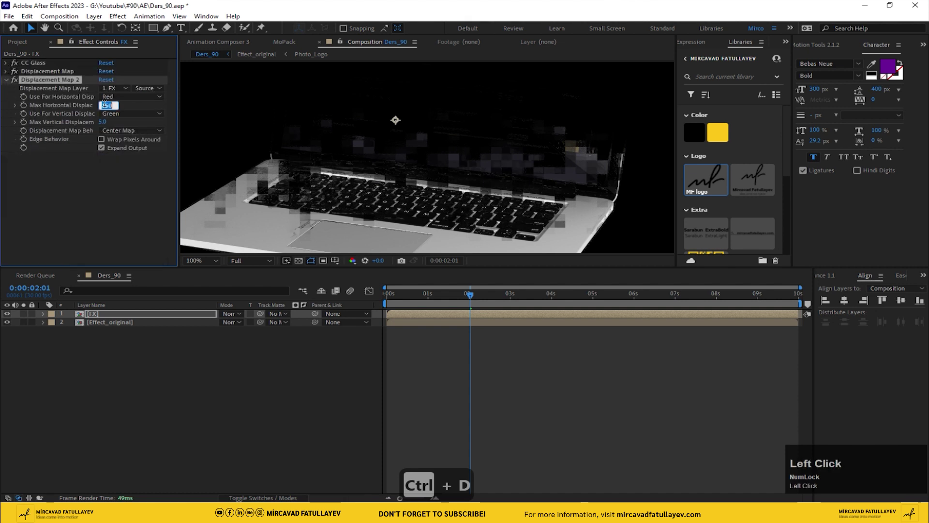
key(-)
text(-20)
key(Return)
key(Return)
click(17, 83)
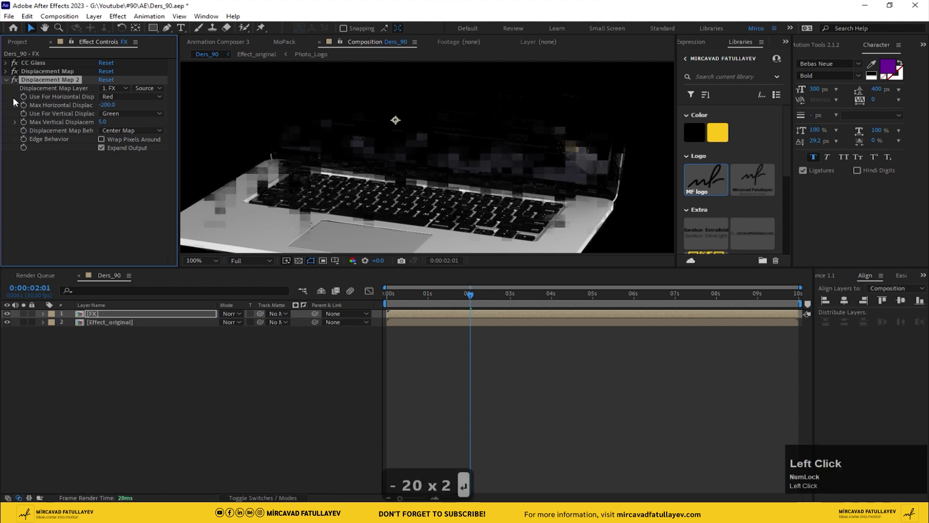
click(10, 90)
click(7, 82)
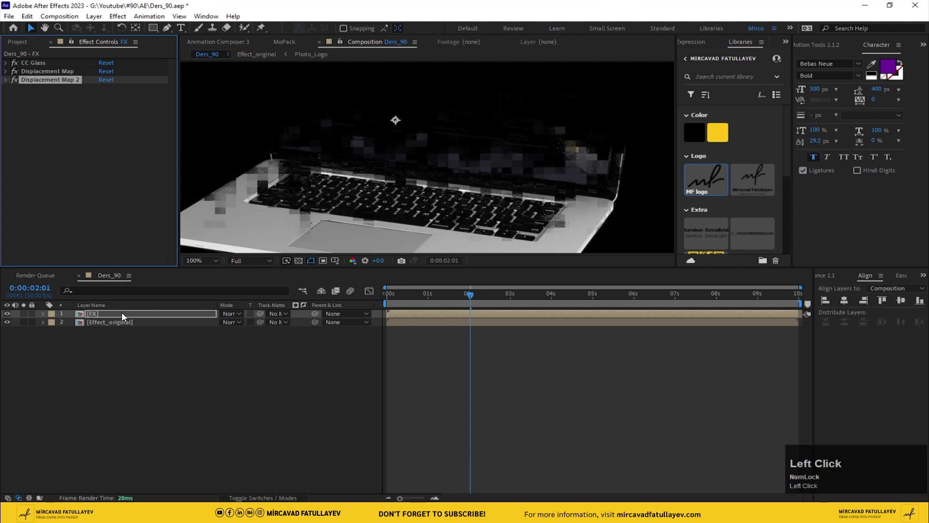
Apply Colorama to the FX layer via FX Console
key(ctrl+space)
text(colo)
text(r)
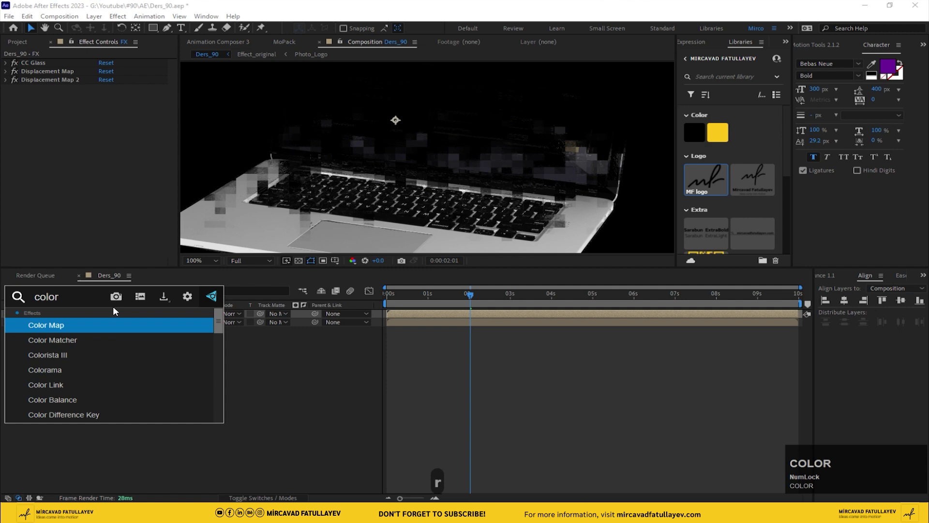
text(a)
key(Return)
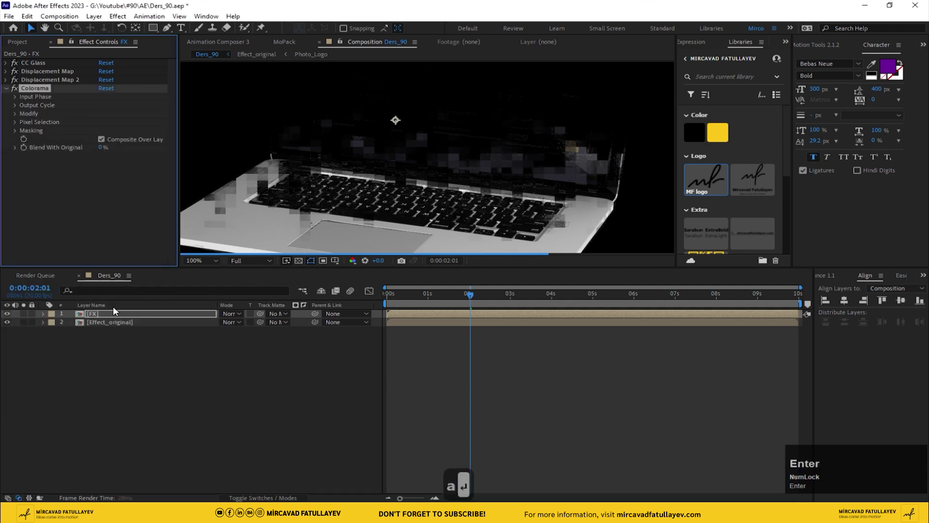
Expand Colorama's Output Cycle and apply the Leather preset palette
scroll(down, 3)
scroll(up, 3)
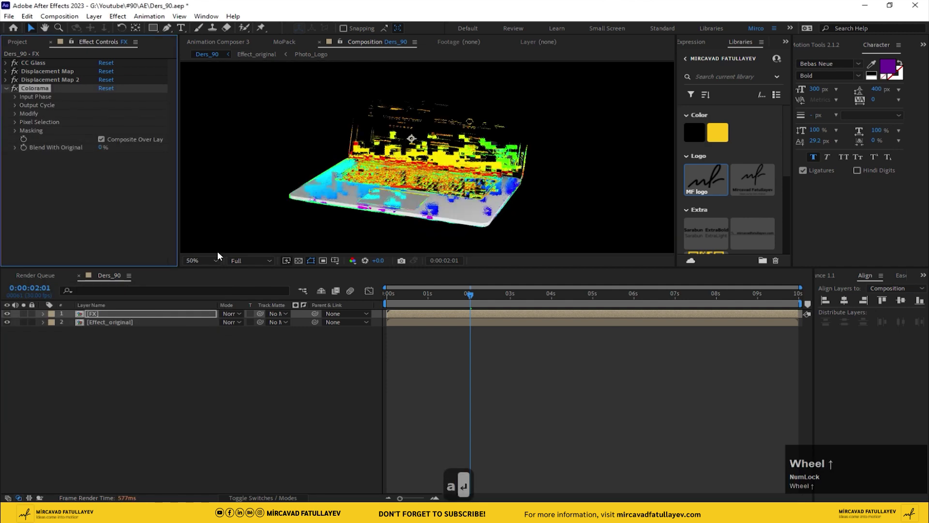
click(204, 267)
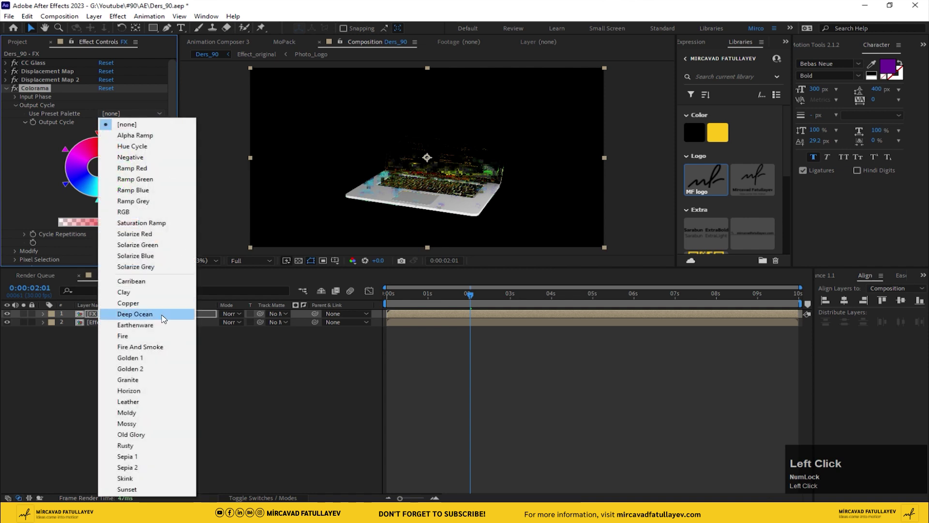
scroll(up, 3)
middle_click(405, 205)
click(130, 111)
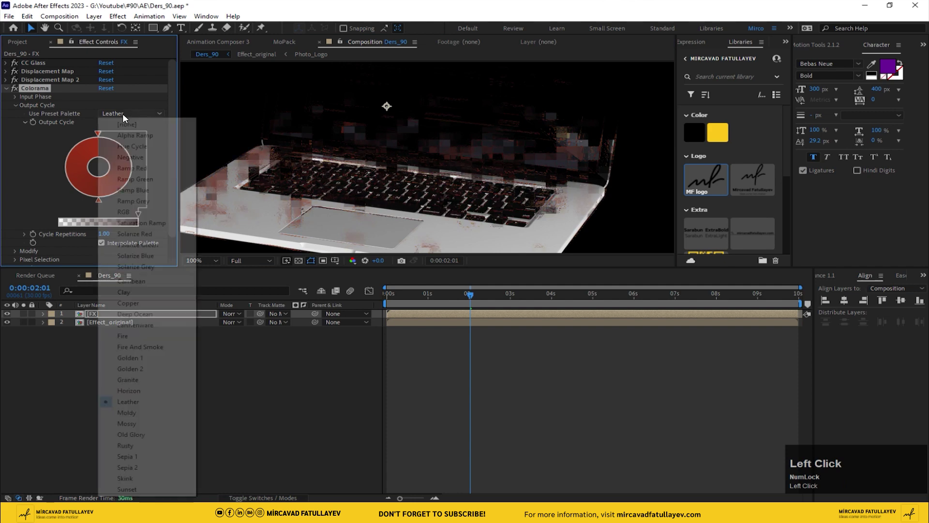
Rotate Colorama's Phase Shift to 179°, turning the glitch purple
scroll(down, 3)
drag(421, 157, 18, 107)
drag(18, 107, 476, 370)
Preview the purple glitch reveal, repositioning the playhead and stopping playback
key(space)
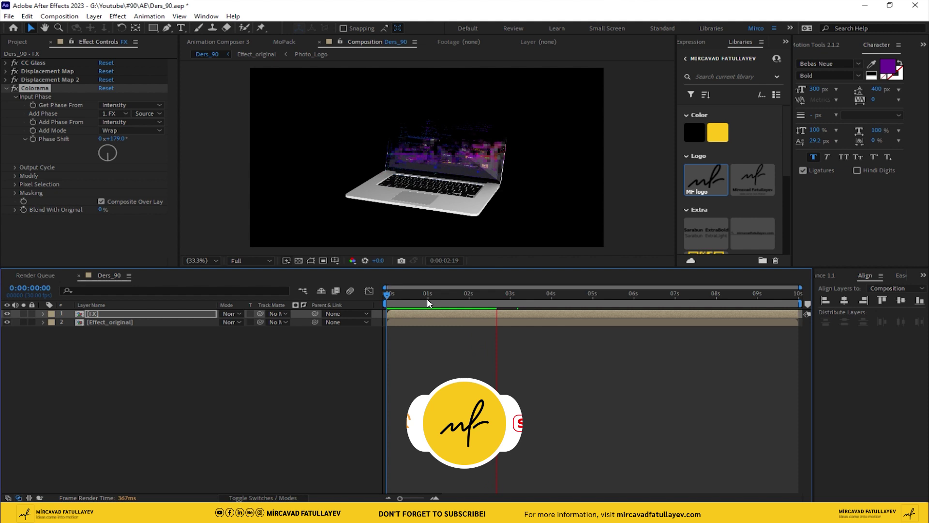
click(433, 302)
key(space)
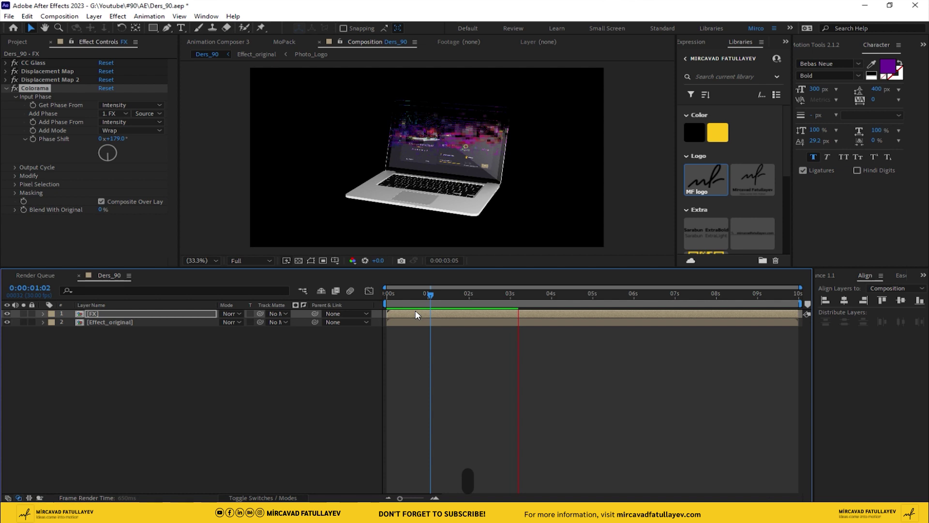
key(space)
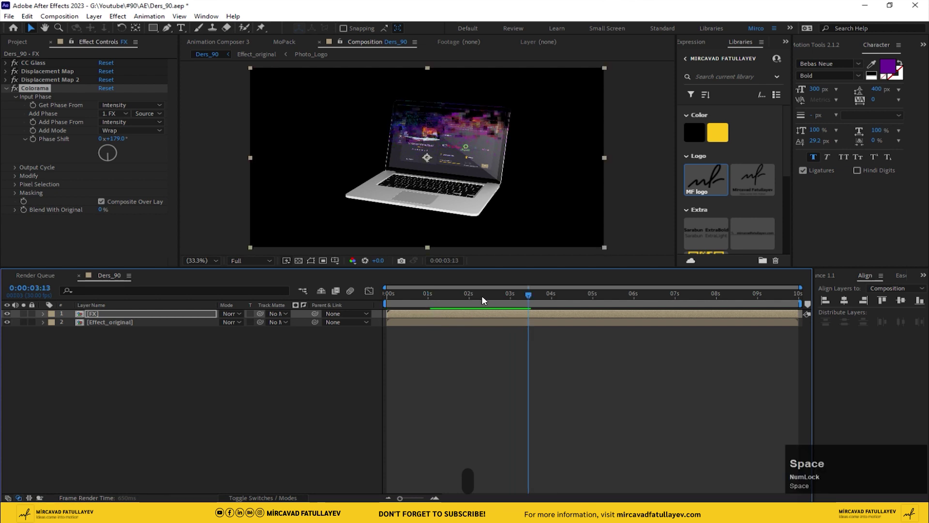
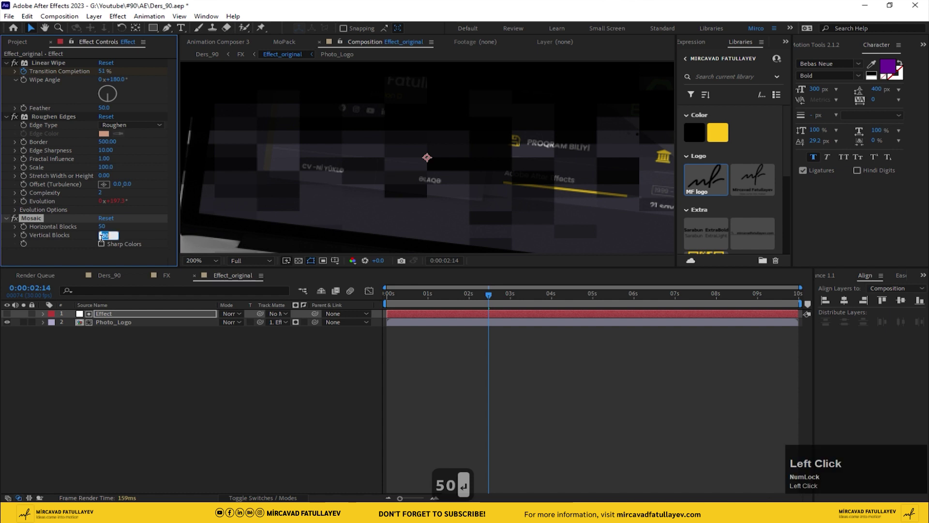
Set Mosaic Vertical Blocks to 20
text(0)
key(Return)
key(Return)
Set Mosaic Horizontal Blocks to 100
click(127, 278)
scroll(down, 3)
click(245, 285)
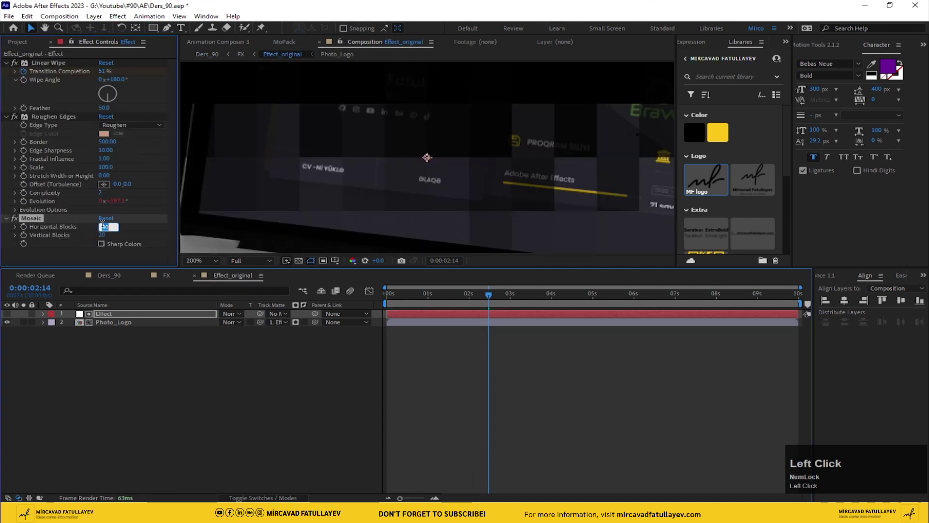
text(0)
key(Return)
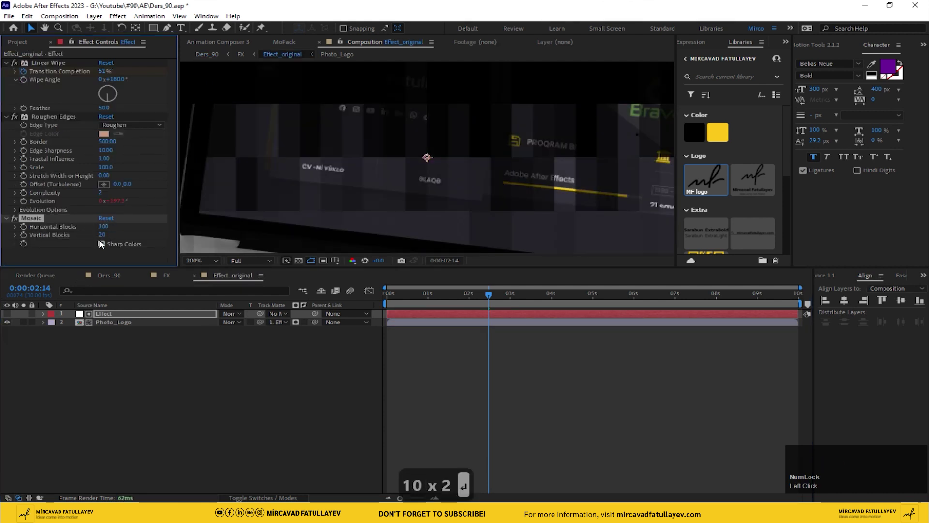
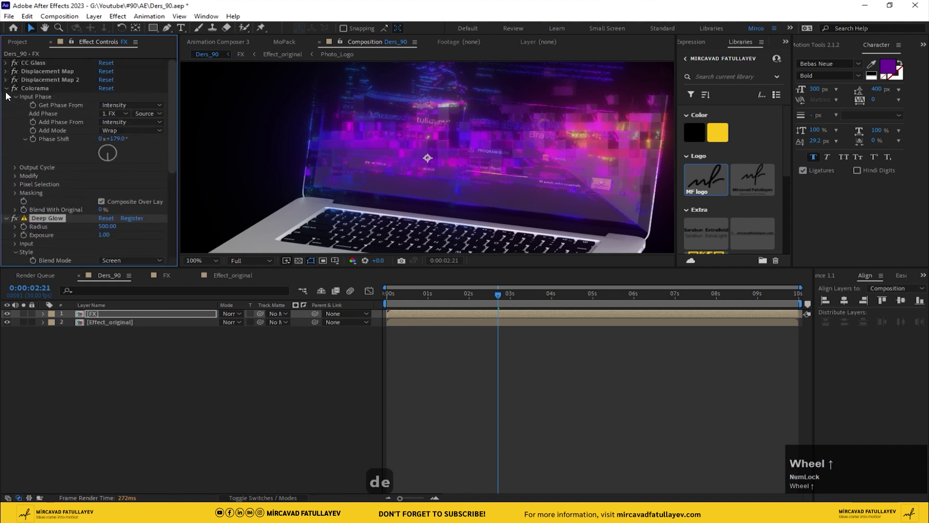
Collapse the FX layer's effects and preview from about one second in
click(9, 93)
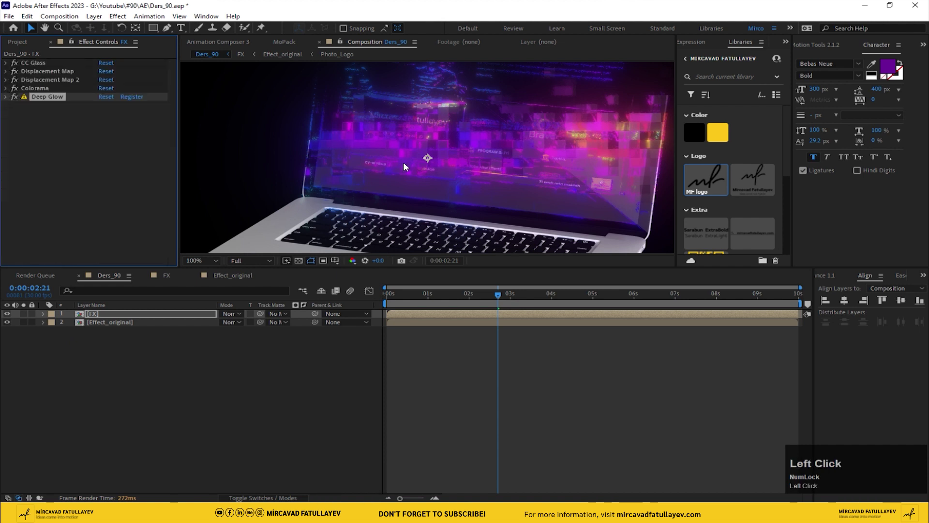
scroll(down, 3)
click(501, 302)
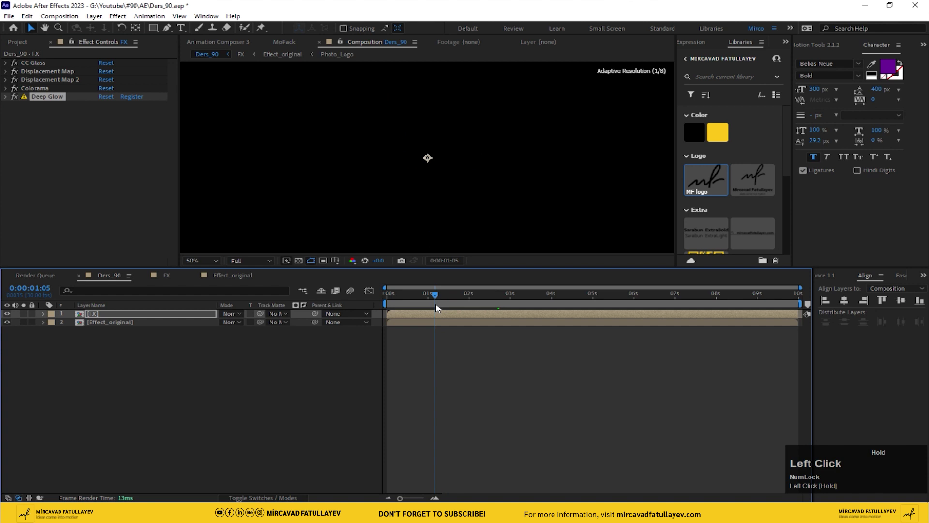
key(space)
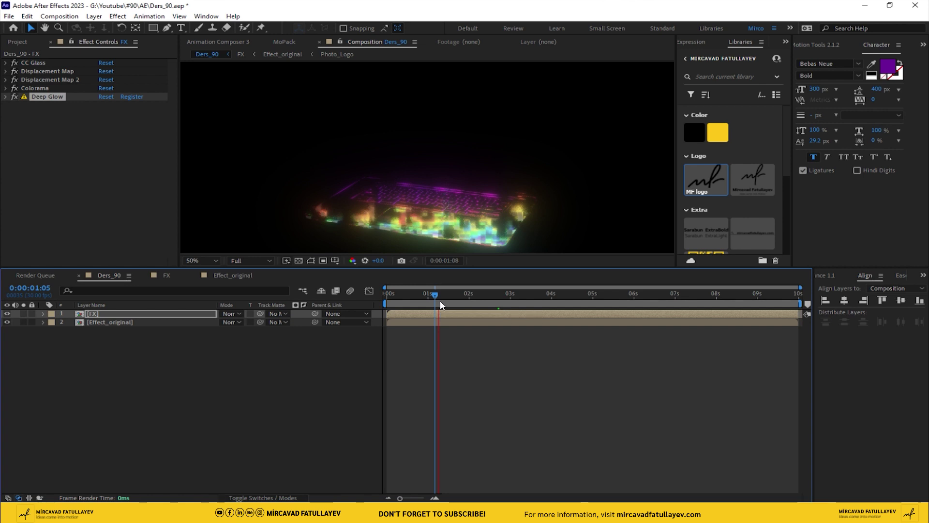
key(space)
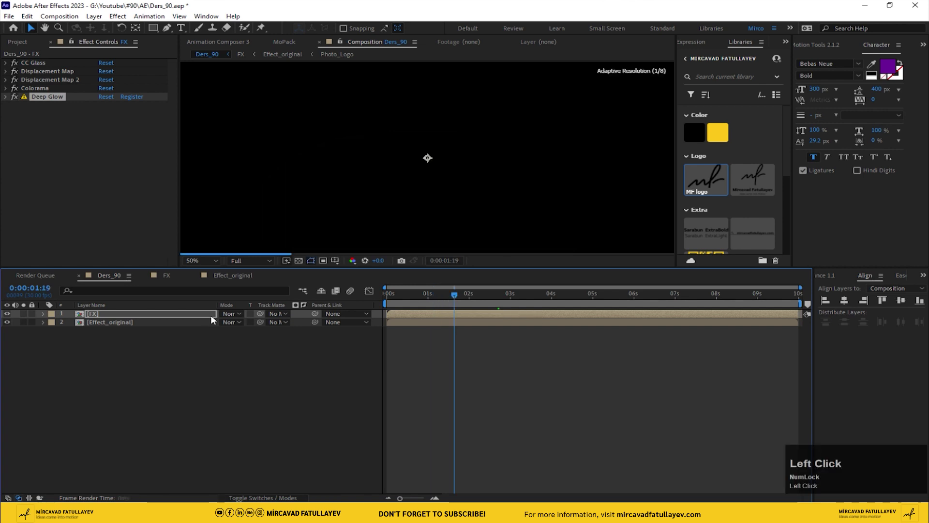
Duplicate the FX layer and start the copy ten frames into the composition
key(ctrl+d)
click(401, 299)
key(shift+Page_Down)
Rename the top layer to FX_color
click(397, 314)
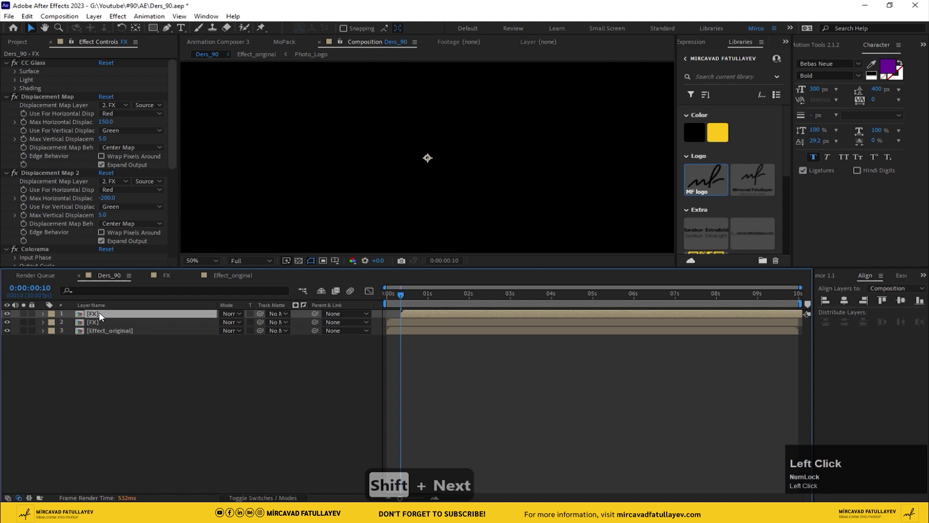
key(Return)
key(Right)
key(Return)
key(Right)
text(_)
text(color)
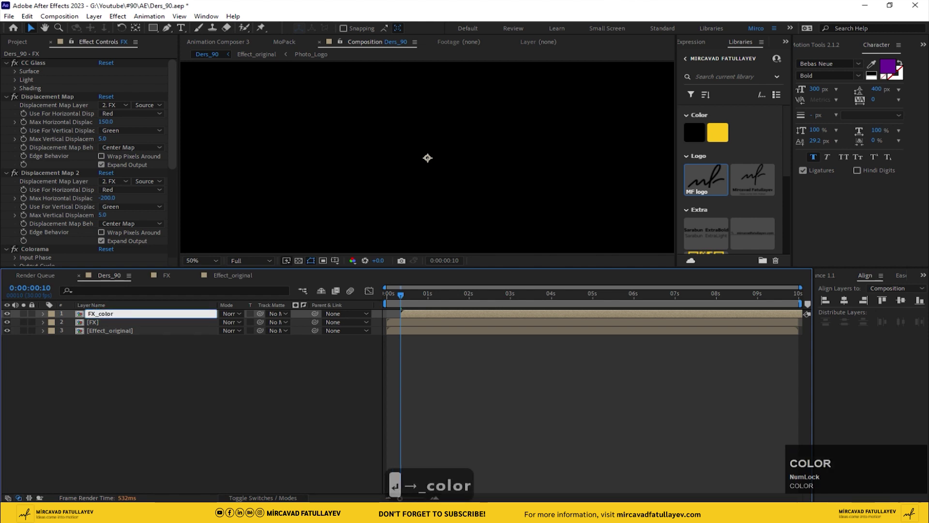
click(116, 330)
key(Return)
Rename the second layer to FX_Bw and move the playhead to two seconds
key(Right)
key(shift+-)
key(shift+b)
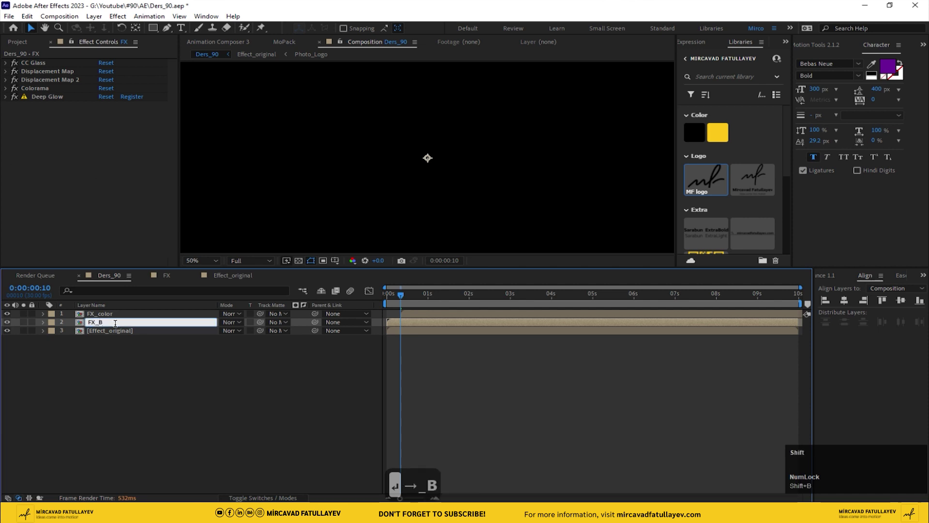
text(↵ →_B)
key(w)
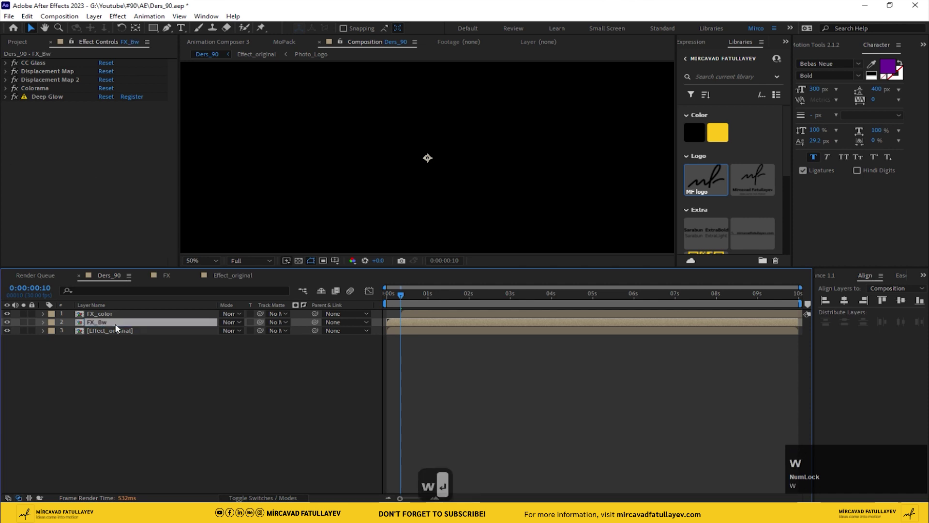
click(470, 296)
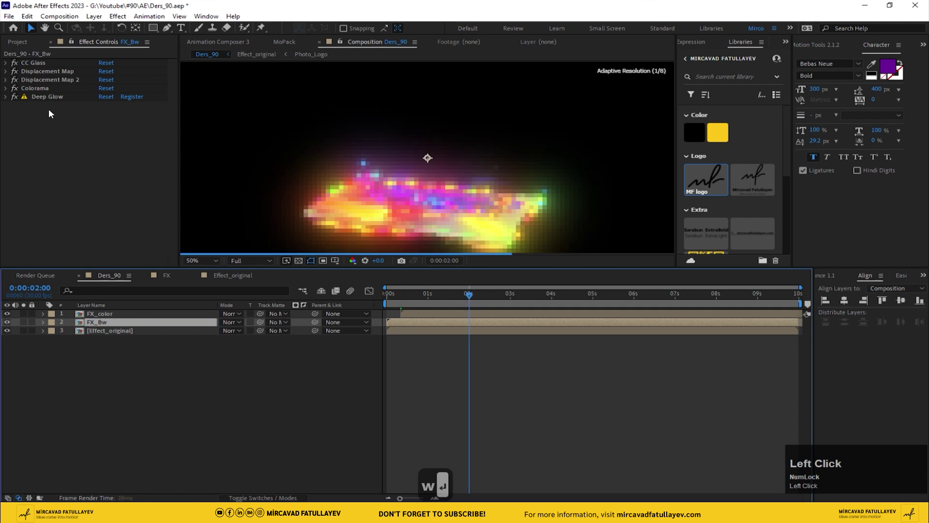
click(9, 93)
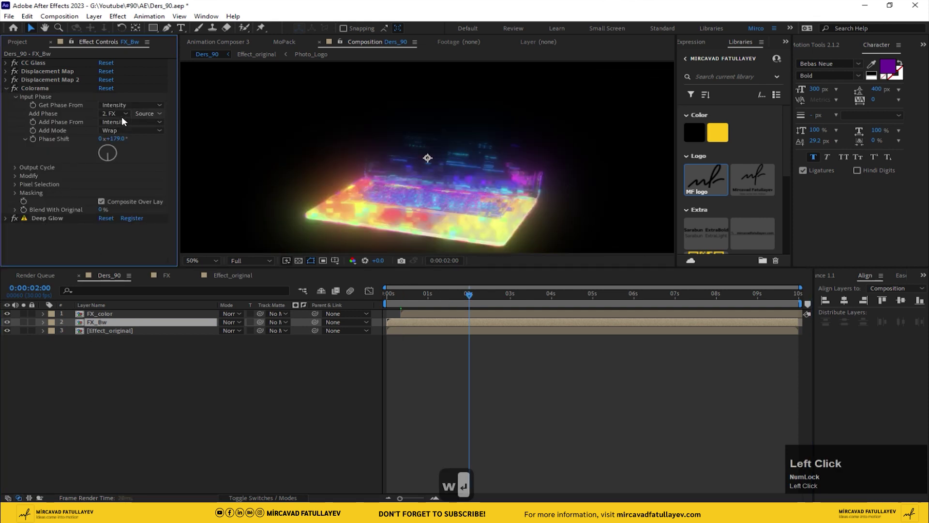
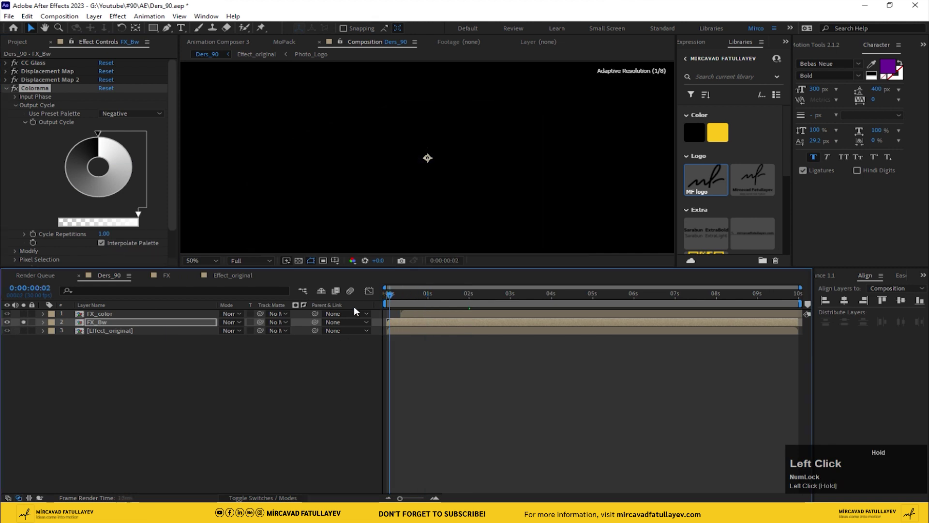
Show FX_Bw again, switch off its Deep Glow, and preview past two seconds
key(space)
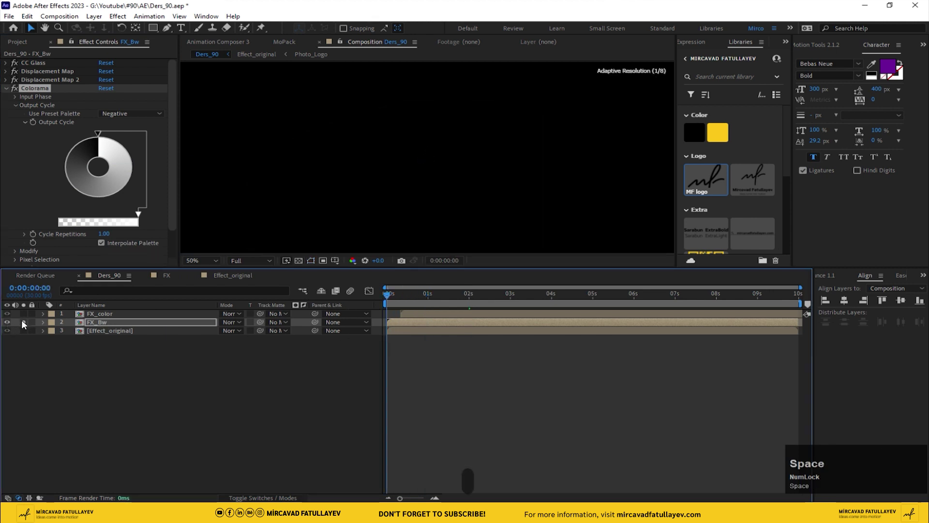
click(24, 324)
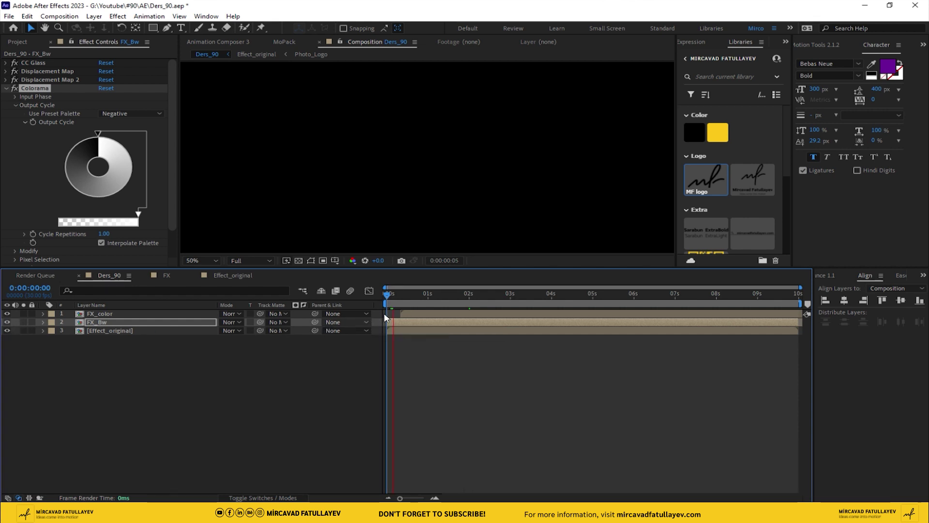
drag(406, 302, 9, 92)
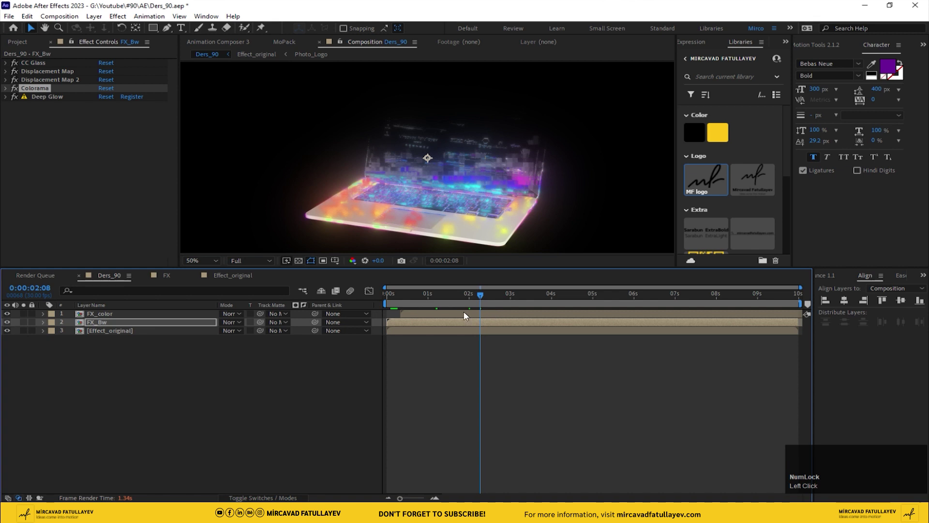
click(105, 325)
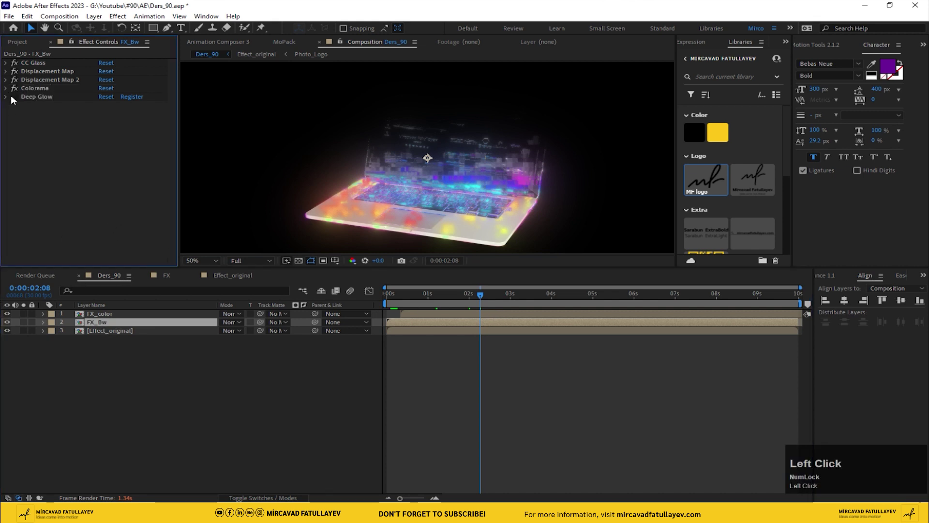
key(space)
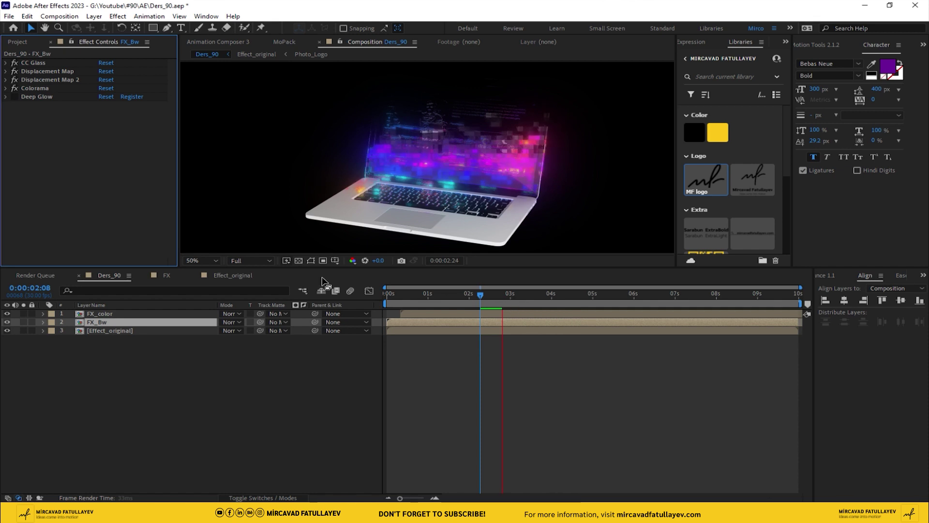
Stop the preview and begin creating the white BG solid
key(space)
click(204, 276)
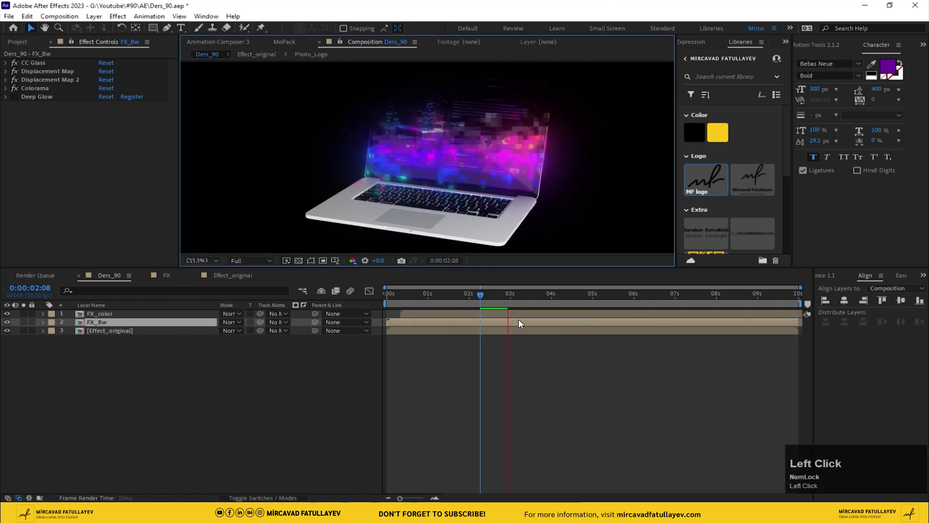
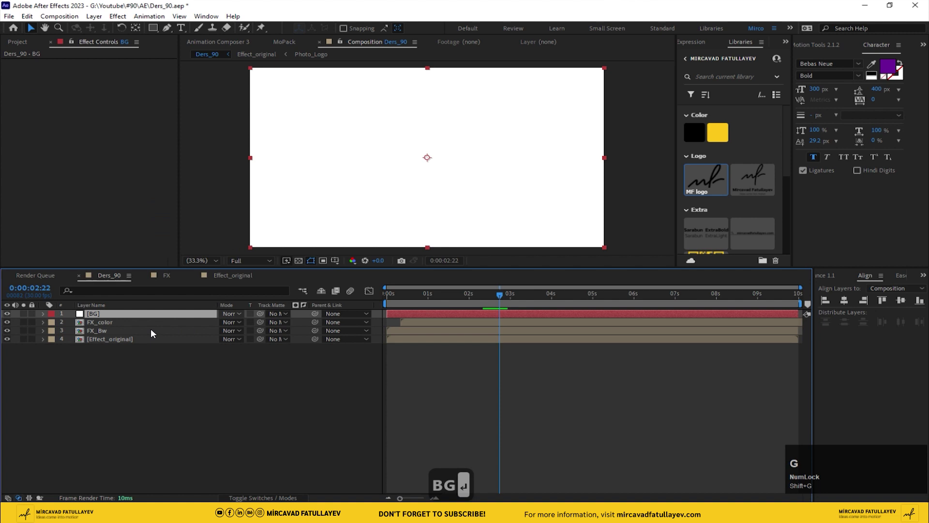
Send the BG solid to the bottom of the stack and apply Gradient Ramp to it
click(136, 317)
key(ctrl+space)
text(g)
text(rad)
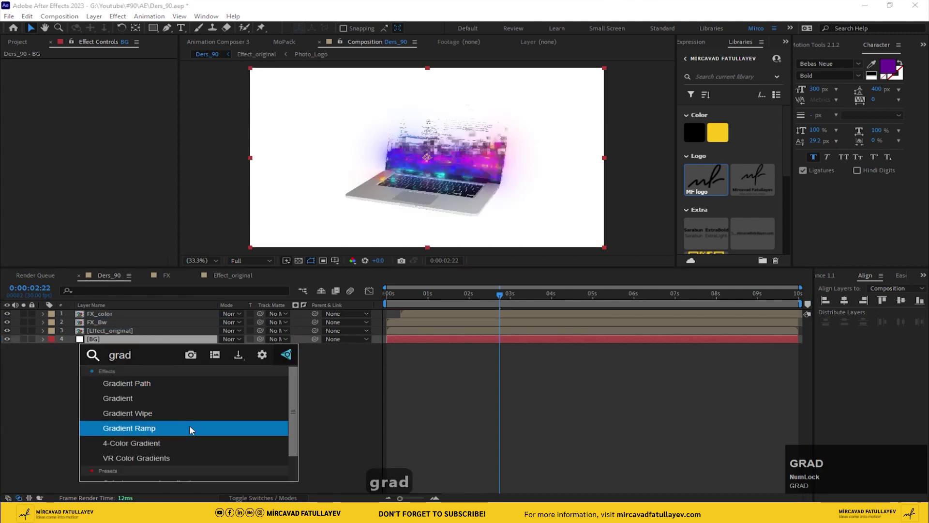
drag(192, 433, 457, 191)
middle_click(457, 191)
Set Ramp Shape to Radial and darken both gradient colours behind the laptop
drag(431, 211, 143, 131)
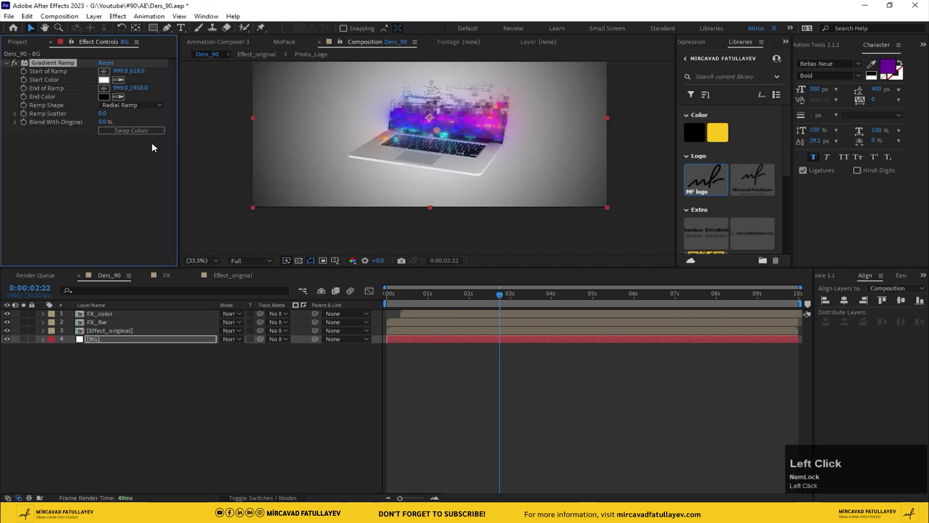
drag(107, 85, 441, 267)
drag(381, 195, 215, 265)
drag(215, 264, 141, 383)
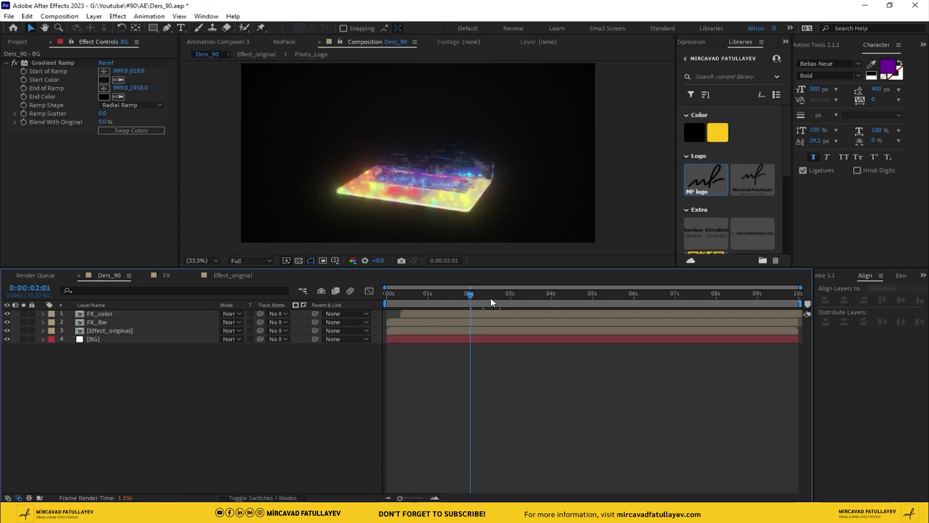
click(481, 302)
key(space)
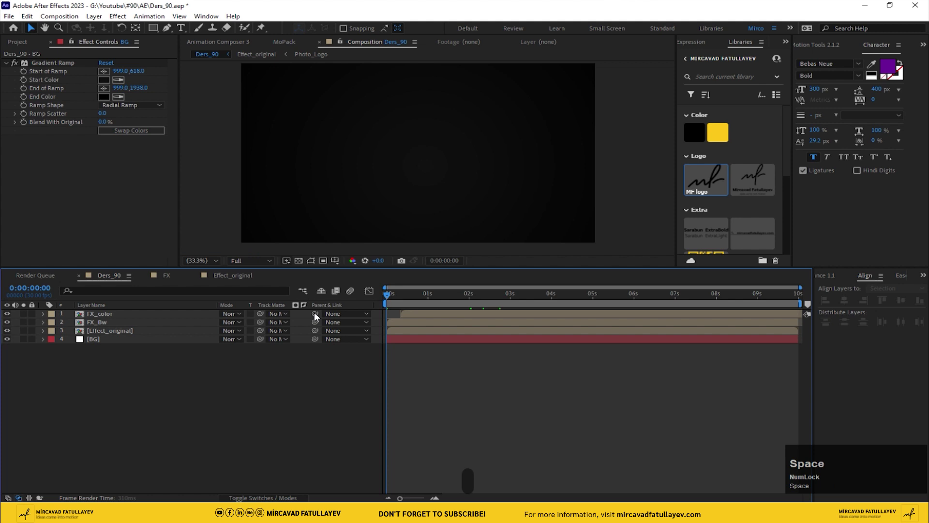
Preview the glitch reveal in Ders_90, then open the Photo_Logo precomp
click(612, 303)
key(n)
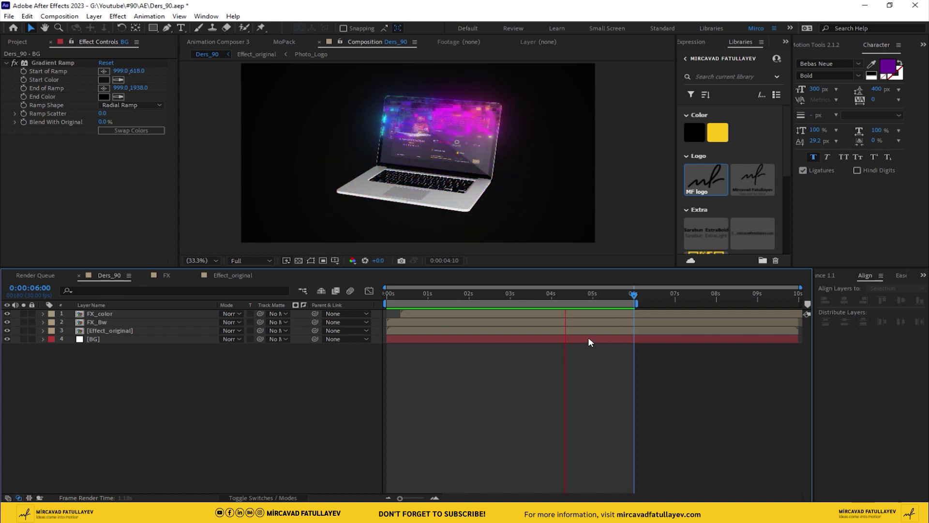
drag(532, 299, 248, 283)
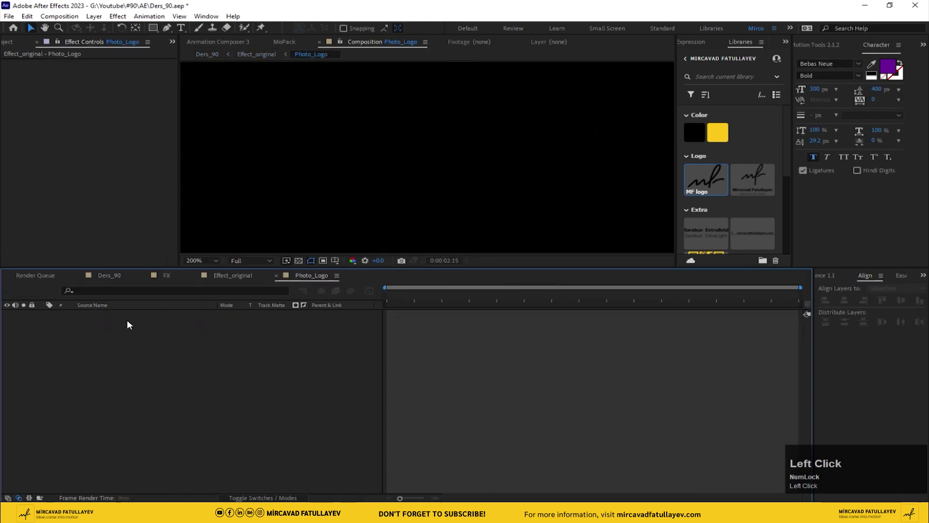
Place the MF logo in Photo_Logo and scale it to 232%
scroll(down, 3)
scroll(up, 3)
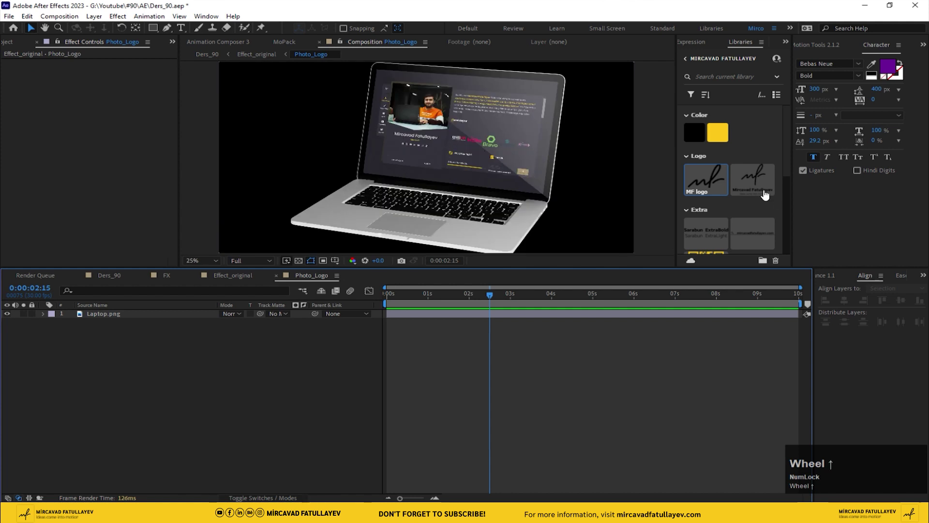
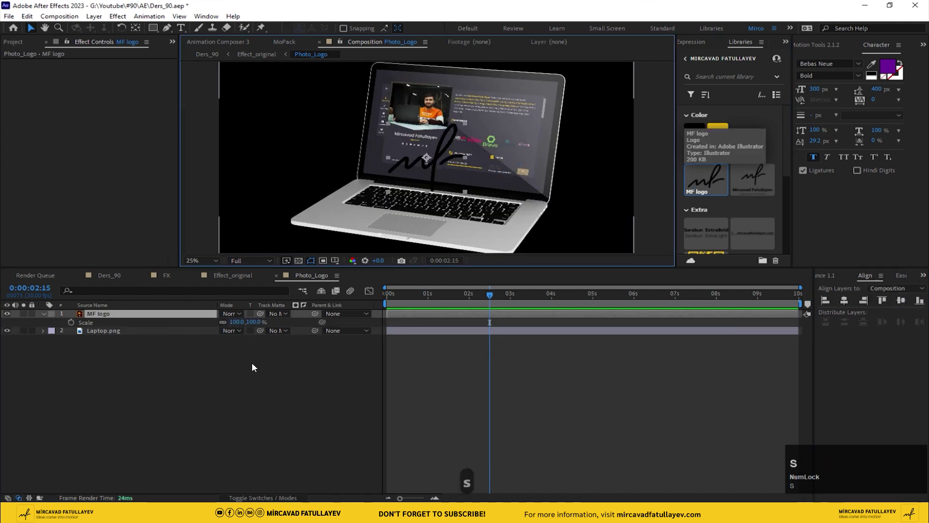
drag(290, 498, 9, 335)
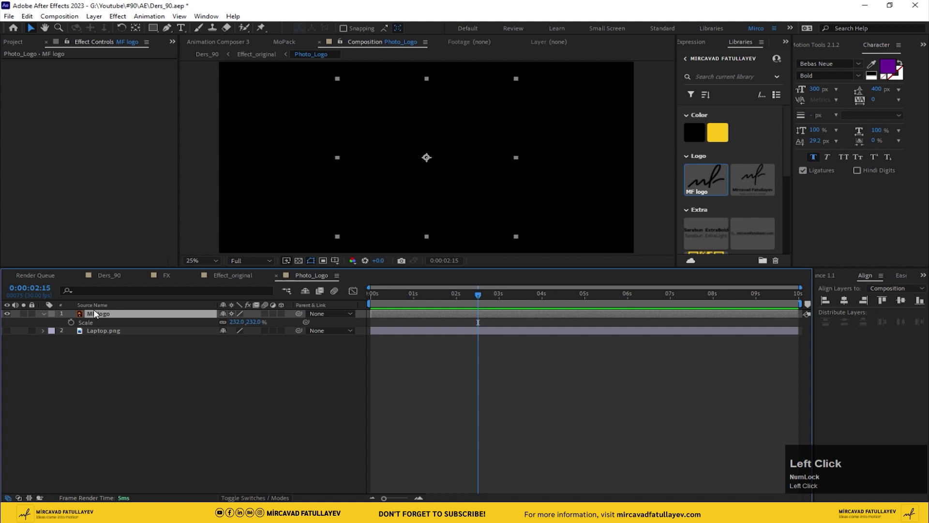
Apply a yellow Fill effect to the MF logo
key(ctrl+space)
text(fil)
click(37, 332)
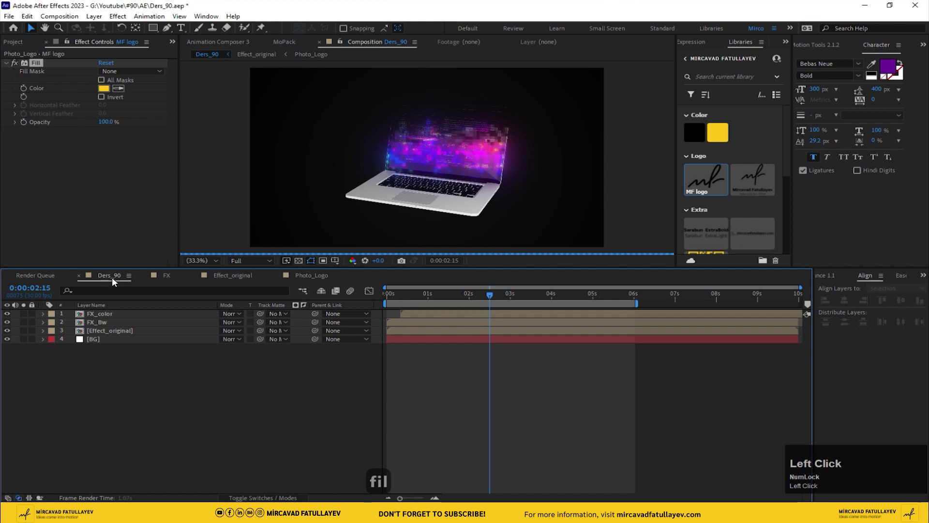
click(486, 302)
key(space)
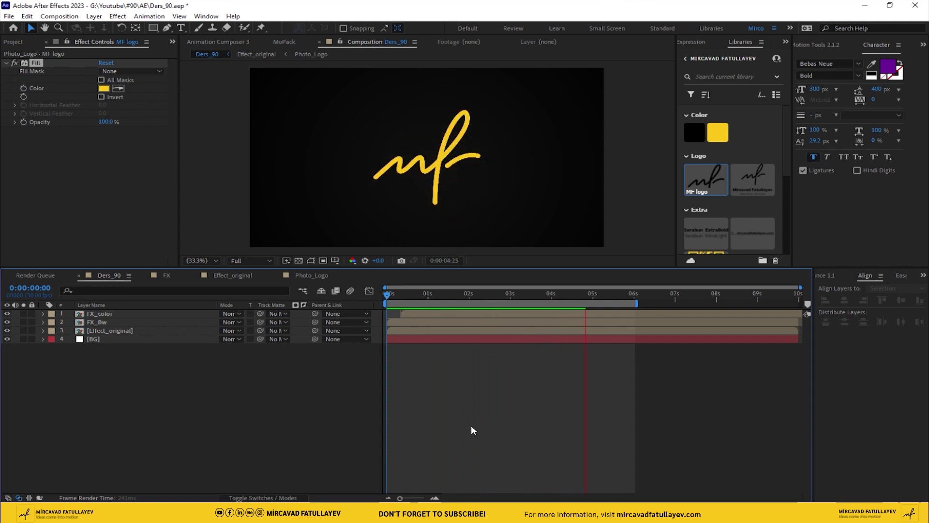